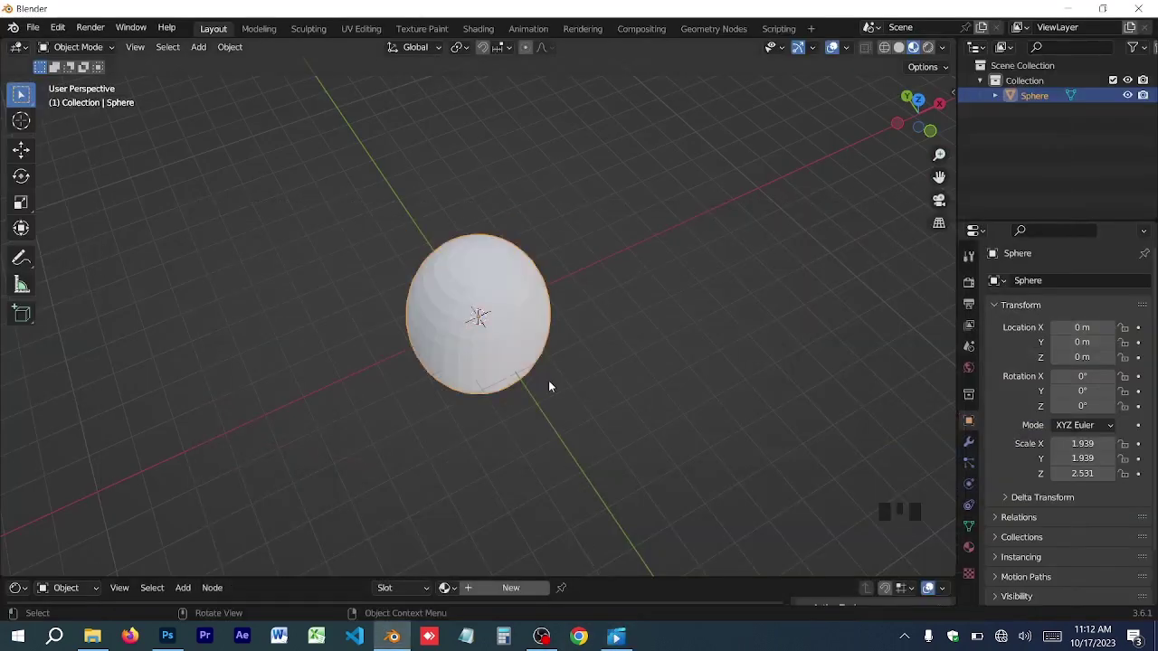
Step: Show the selected sphere's Material Properties, still with no material assigned
click(618, 636)
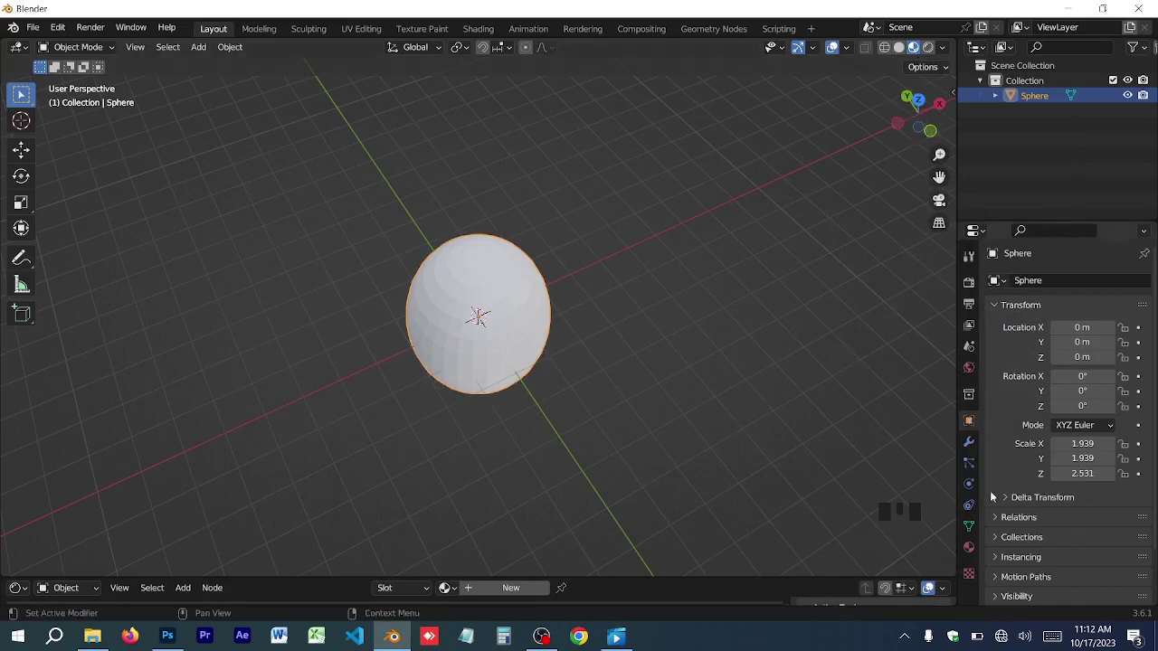
Step: Add Material.002 to the sphere with its Base Color driven by the kk image texture
click(976, 553)
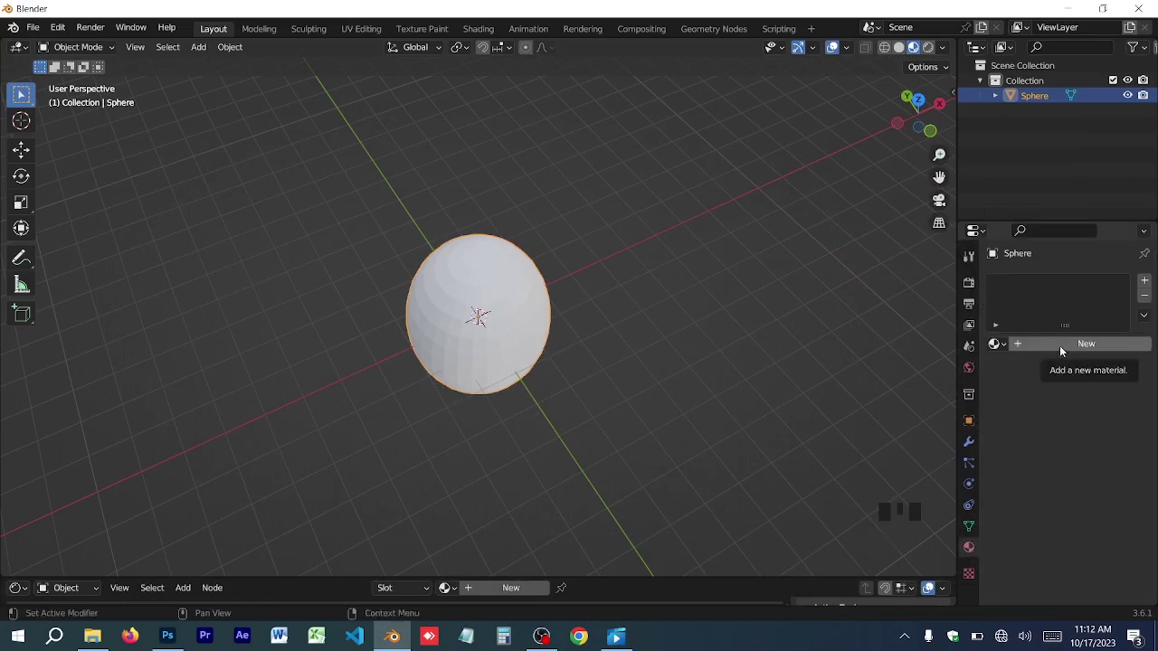
drag(1064, 351, 1057, 442)
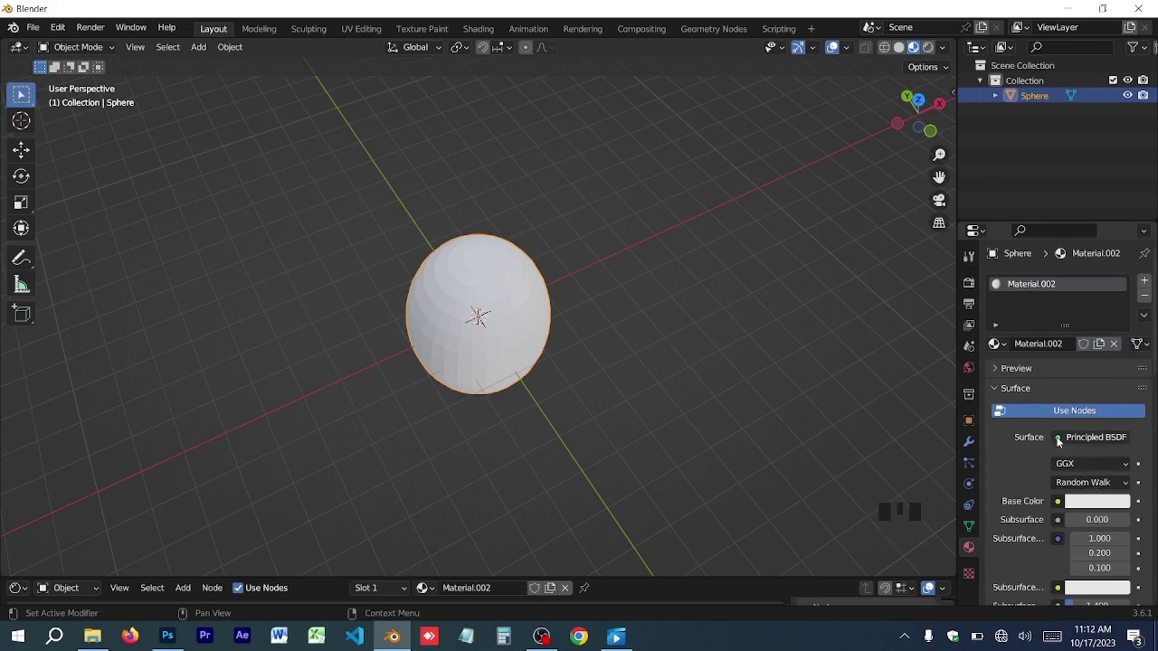
drag(1059, 505, 1060, 527)
scroll(down, 3)
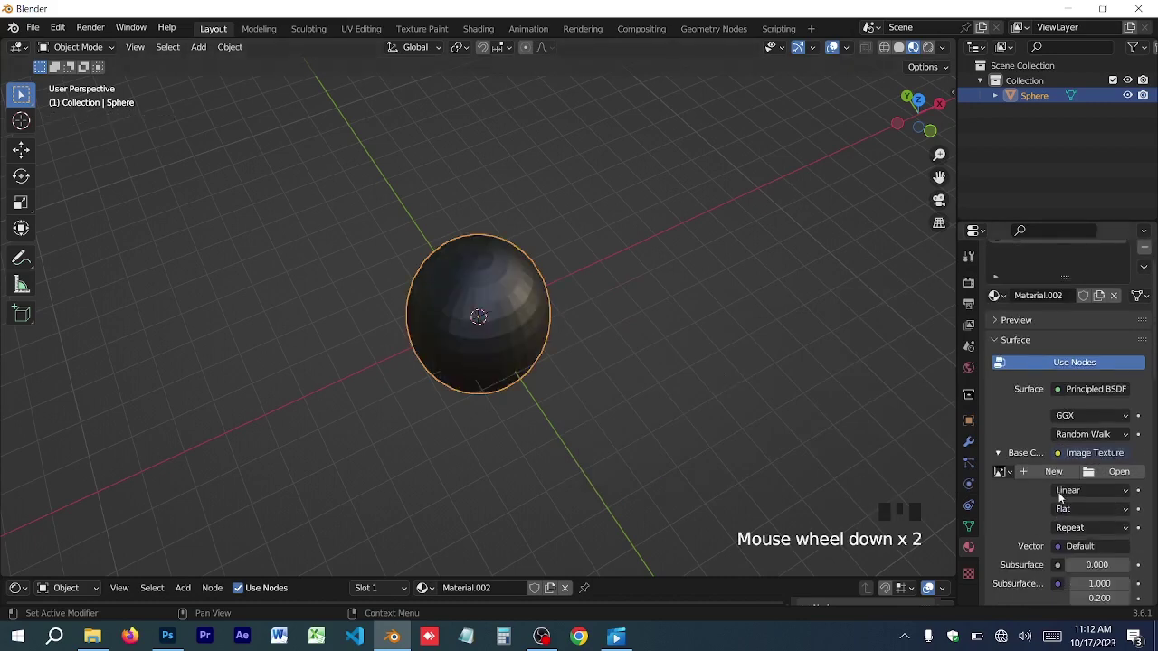
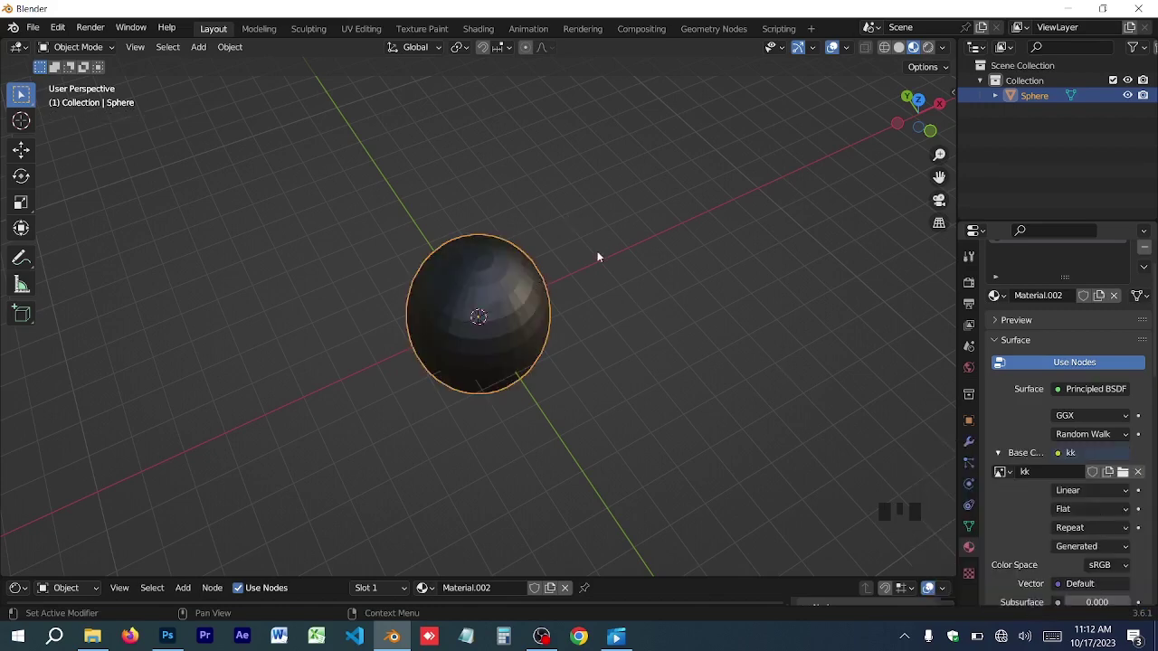
Step: Enter Edit Mode on the sphere with all geometry selected, ready for UV unwrapping
click(486, 305)
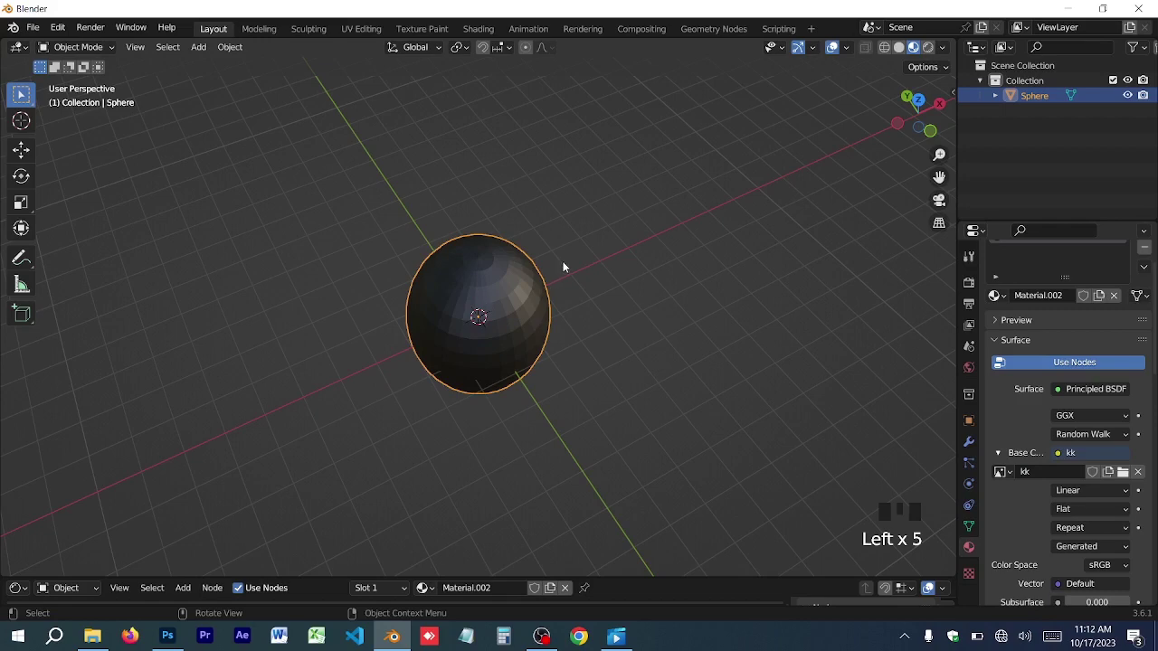
key(ctrl+z)
click(509, 298)
drag(584, 163, 565, 165)
drag(566, 165, 535, 272)
click(523, 289)
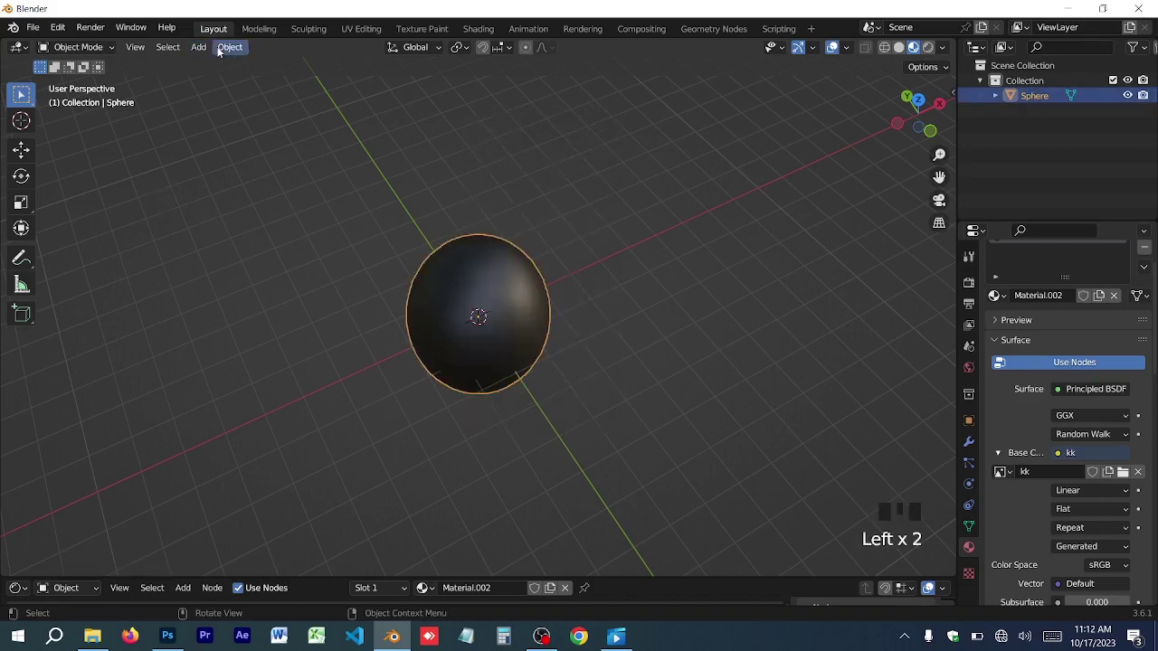
Step: Smart UV Project the sphere and paint melon skin onto it from the melon photo stencil
drag(99, 49, 450, 115)
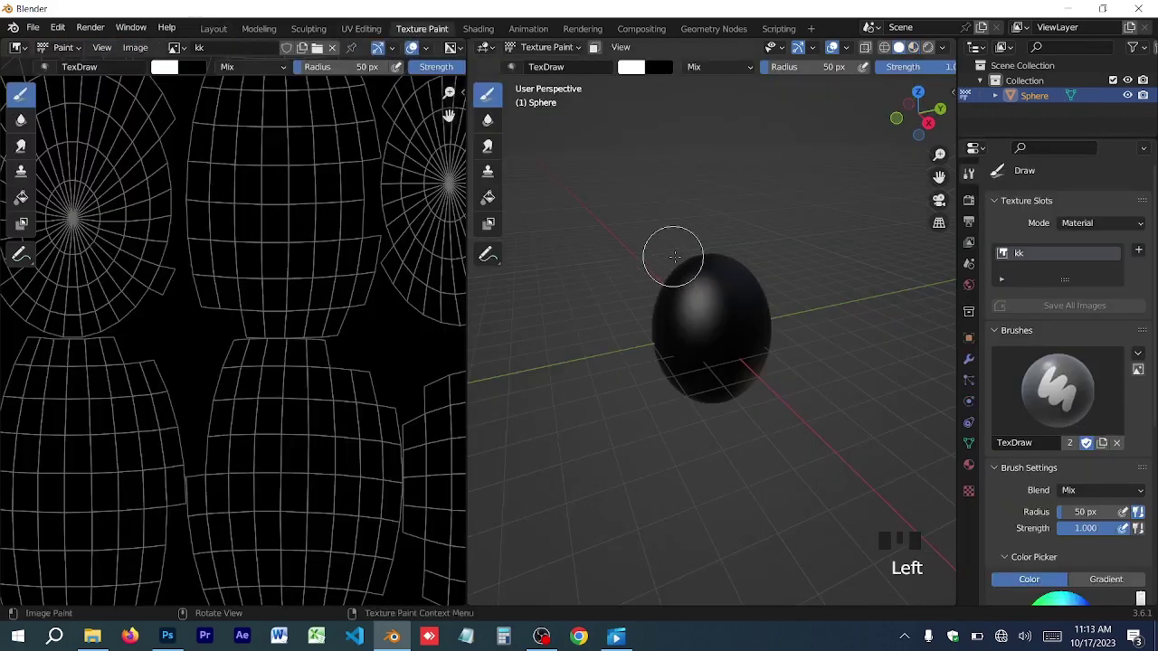
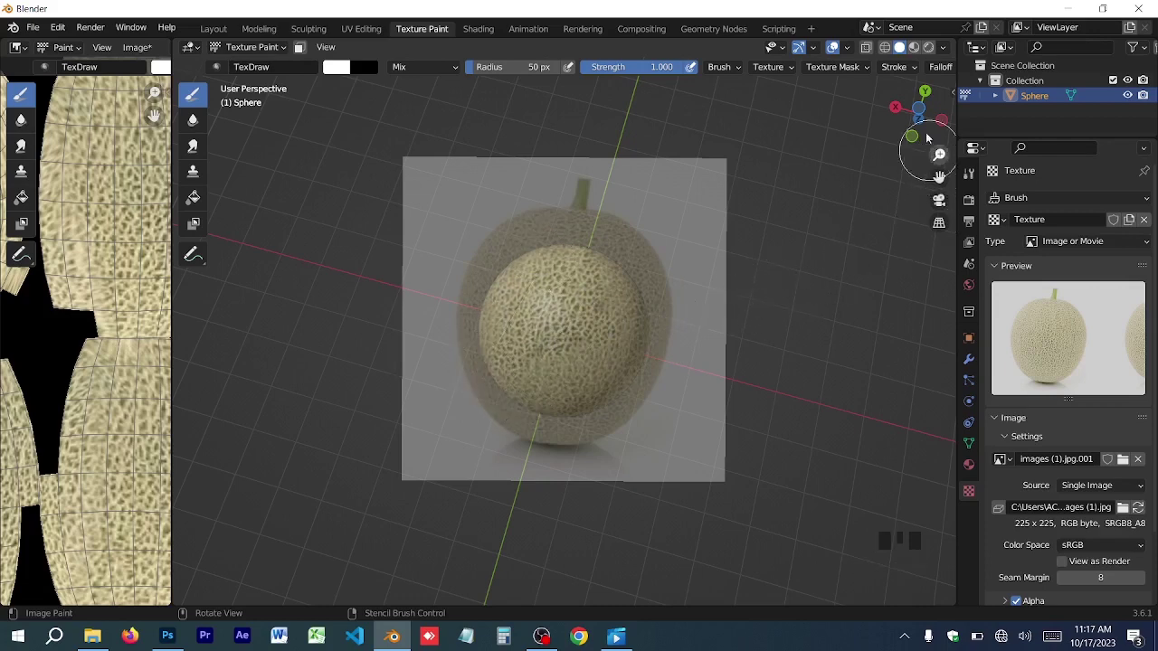
Step: Inspect the painted melon from Bottom and Back orthographic views
click(919, 112)
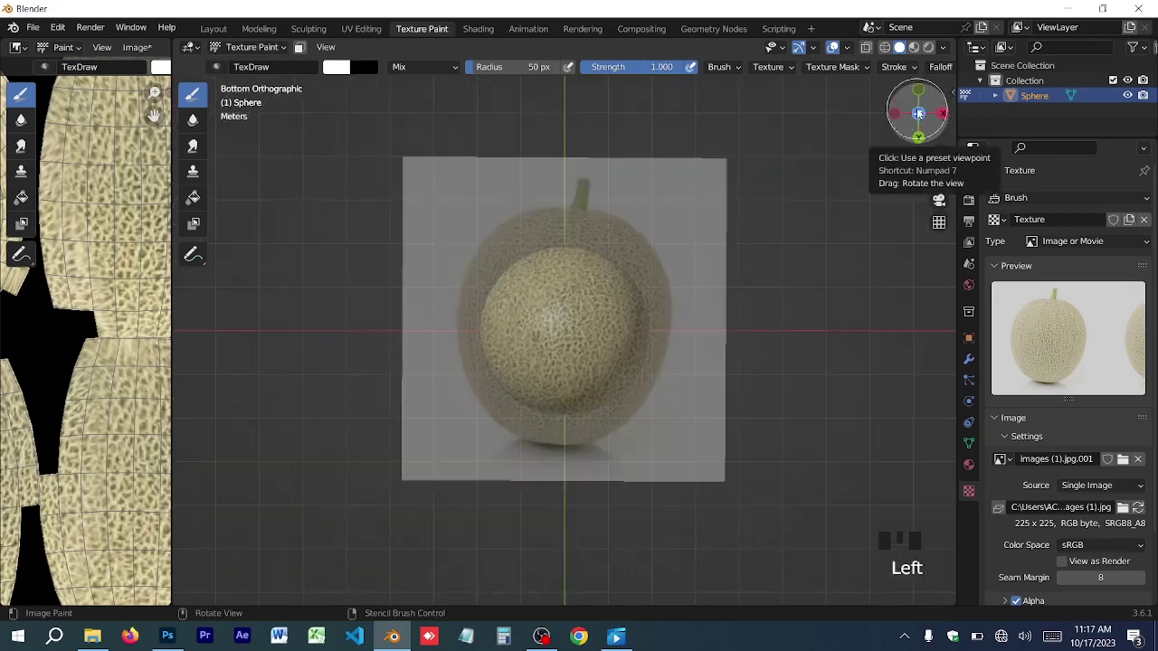
click(922, 136)
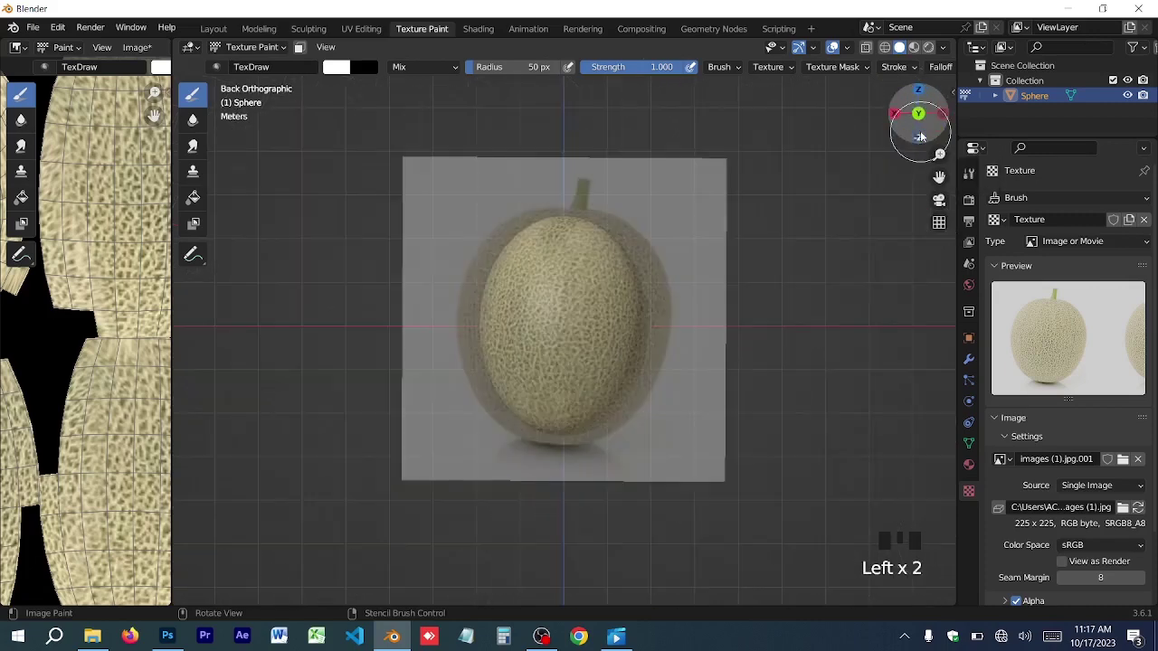
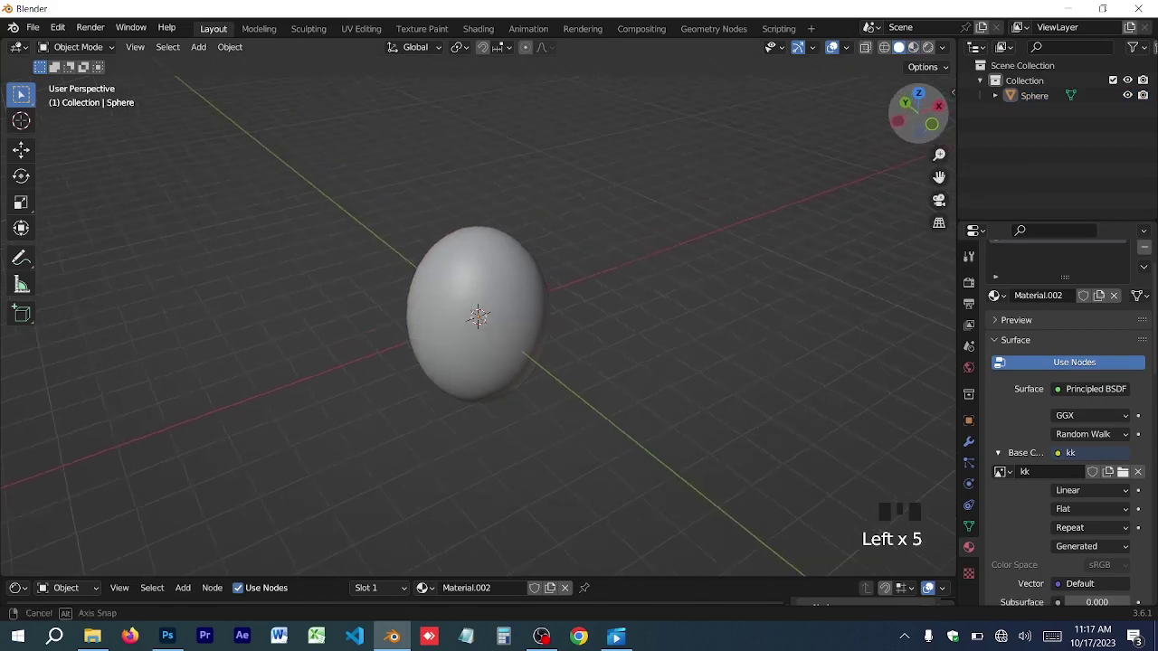
Step: Add a cube and move it up onto the top of the melon as a stem
click(920, 53)
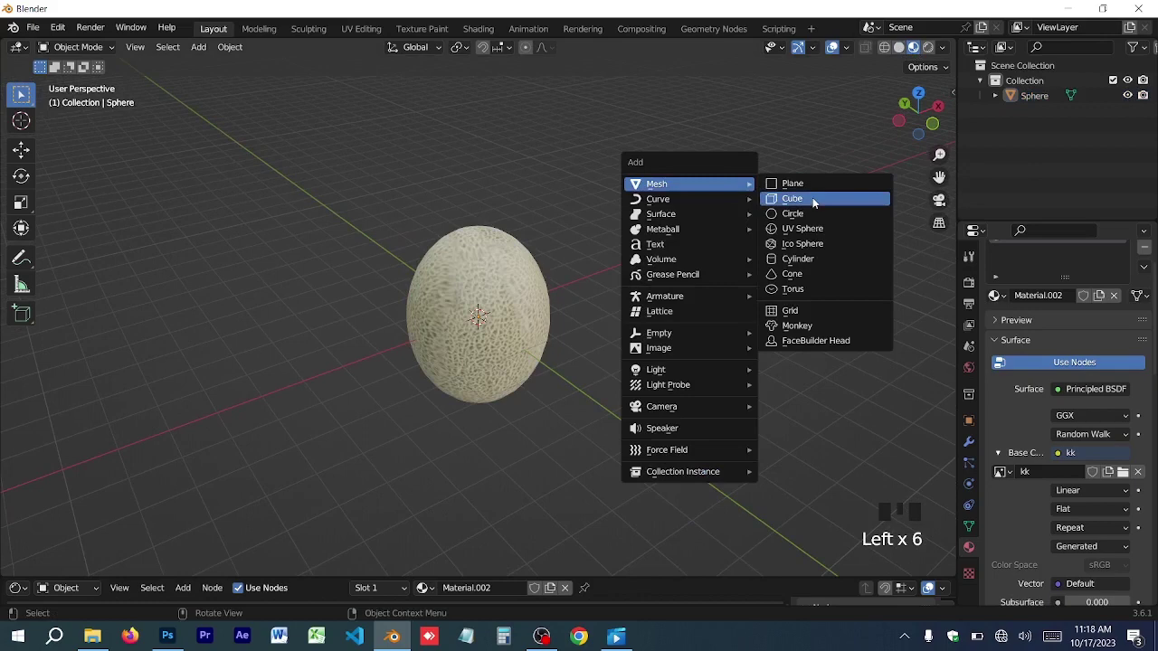
key(shift+a)
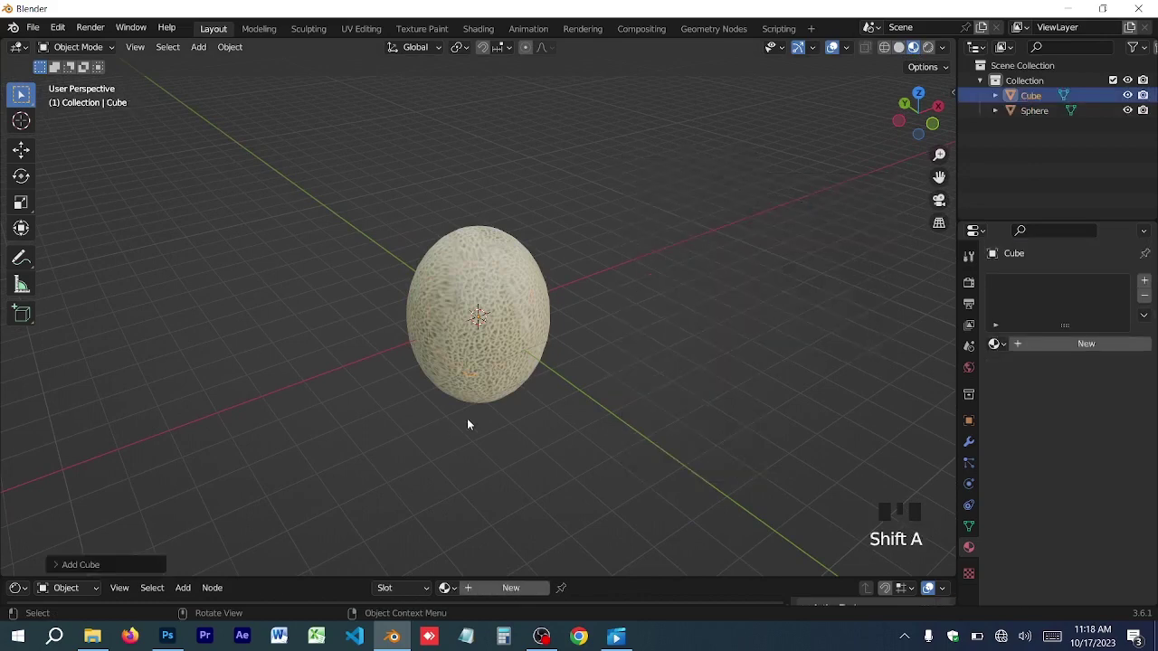
key(g)
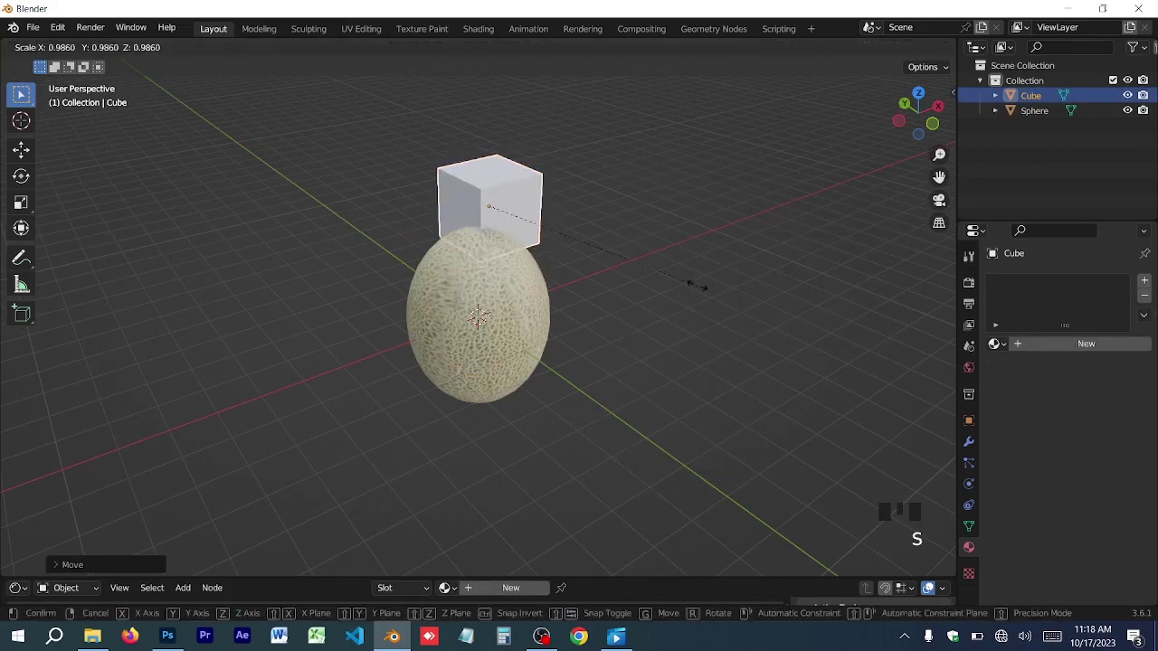
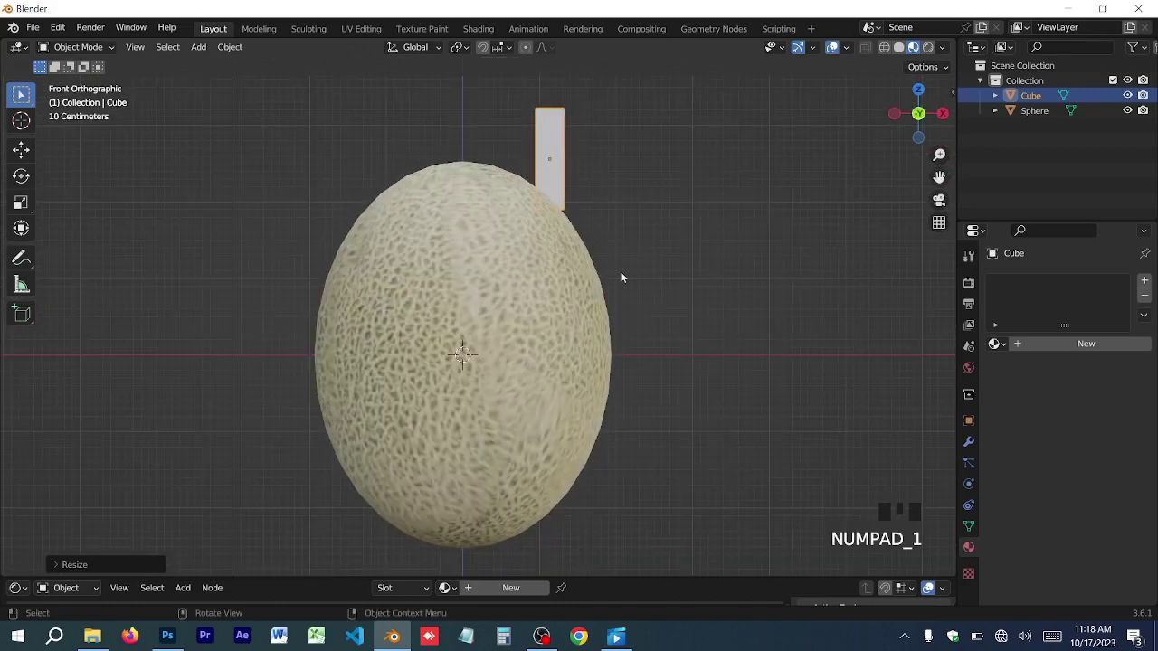
key(g)
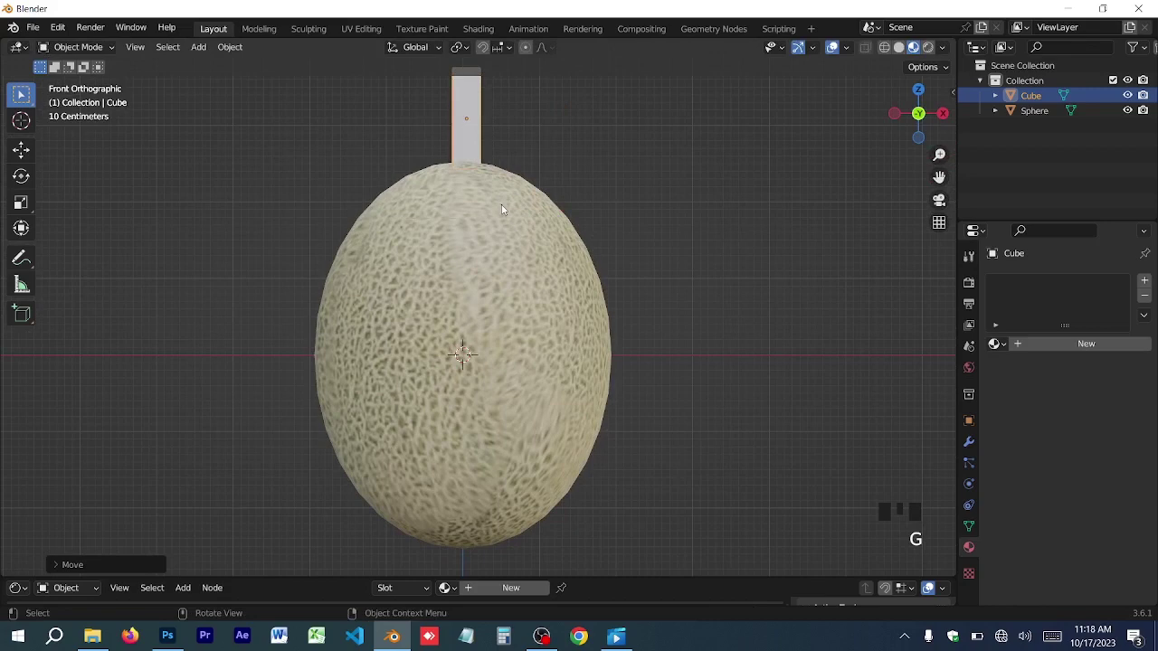
Step: Centre the stem on the melon top from side and front views, then scale it down
key(KP_3)
key(g)
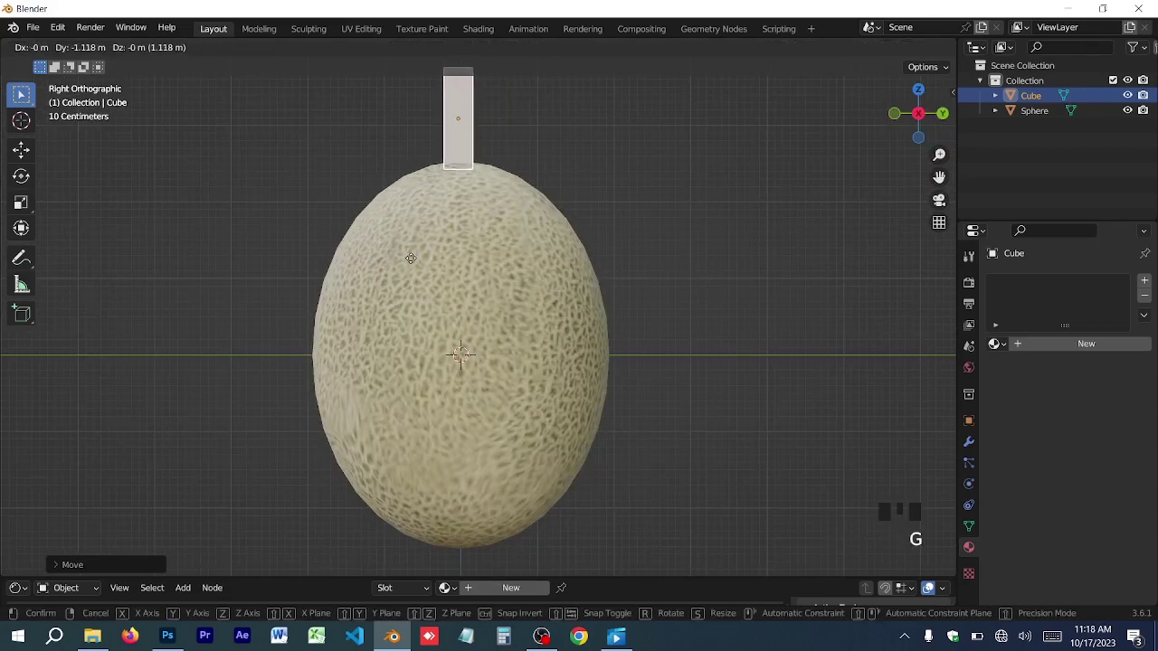
key(KP_1)
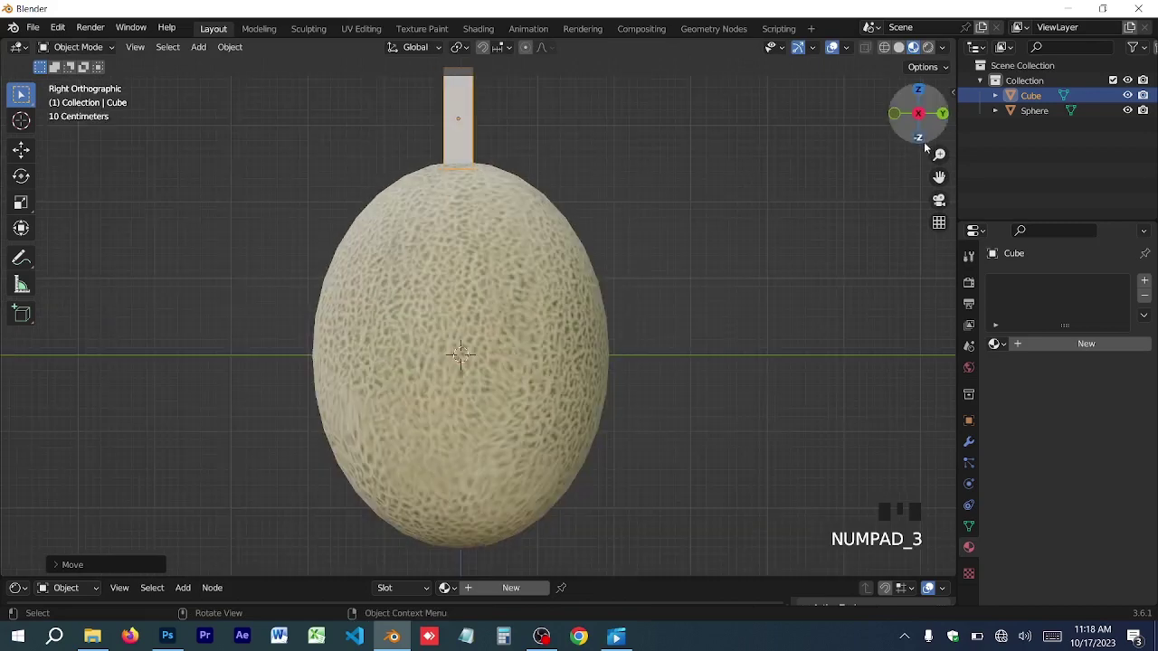
click(924, 120)
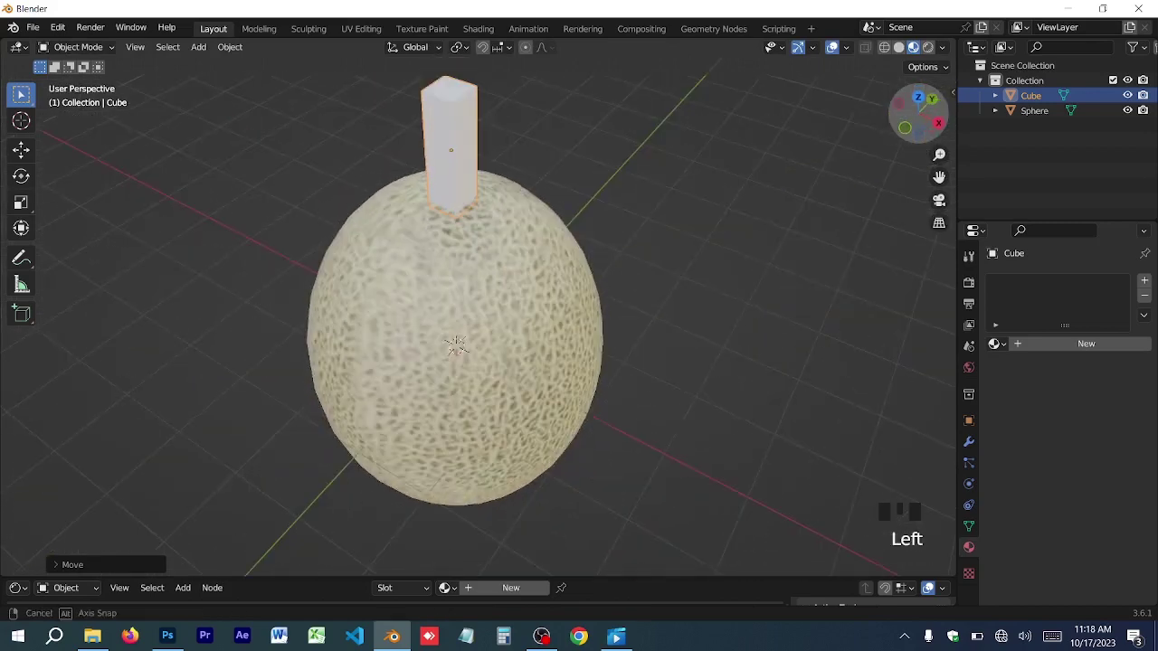
scroll(down, 3)
key(s)
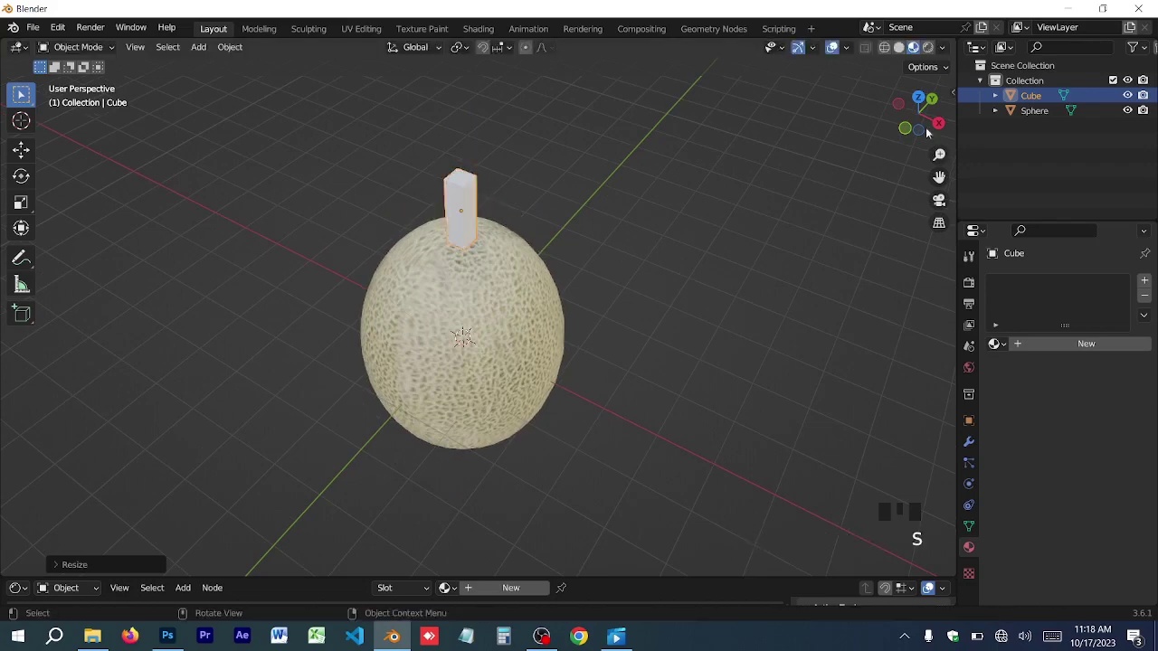
Step: Add an edge loop across the stem and move its top sideways into a gentle curve
click(940, 177)
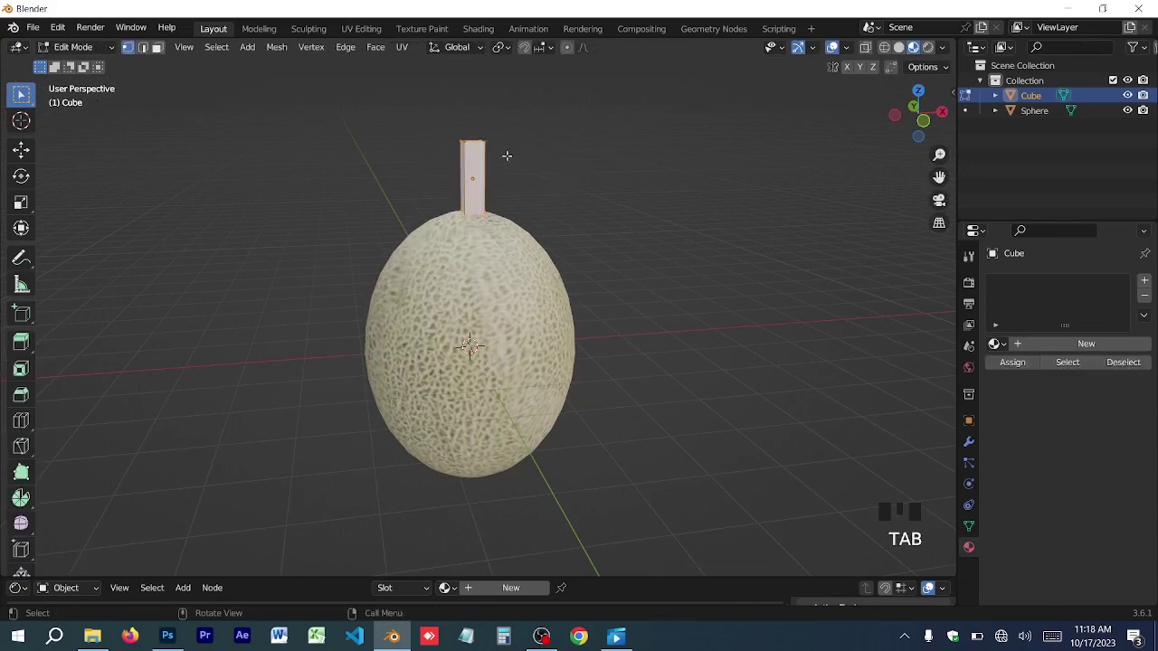
key(ctrl+r)
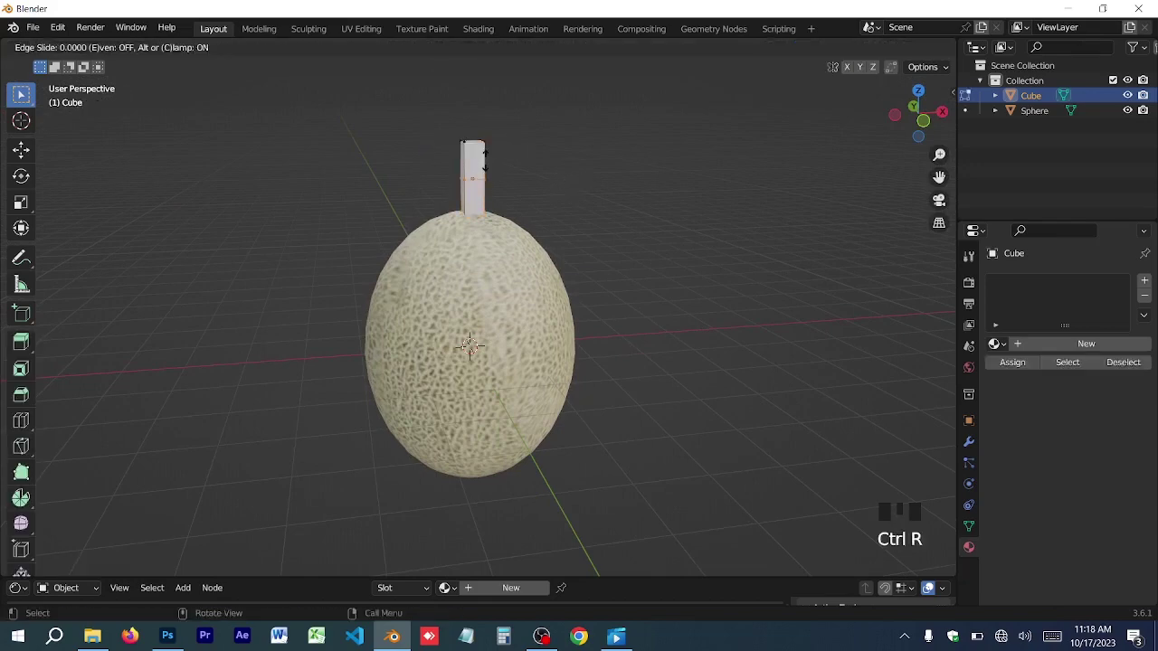
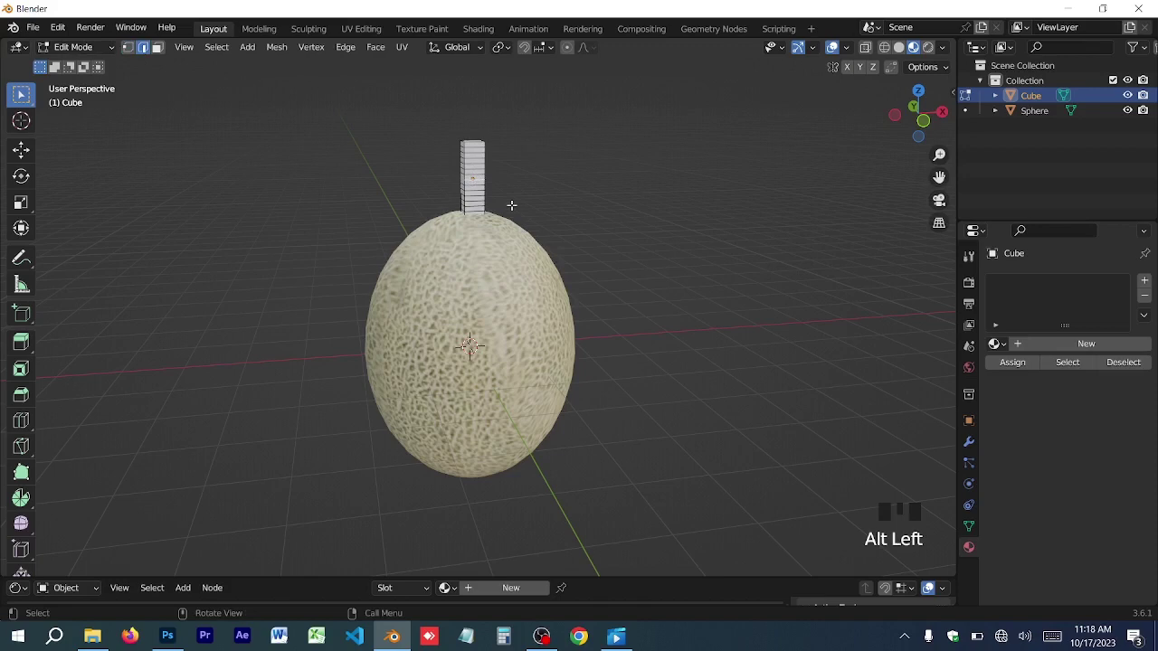
key(g)
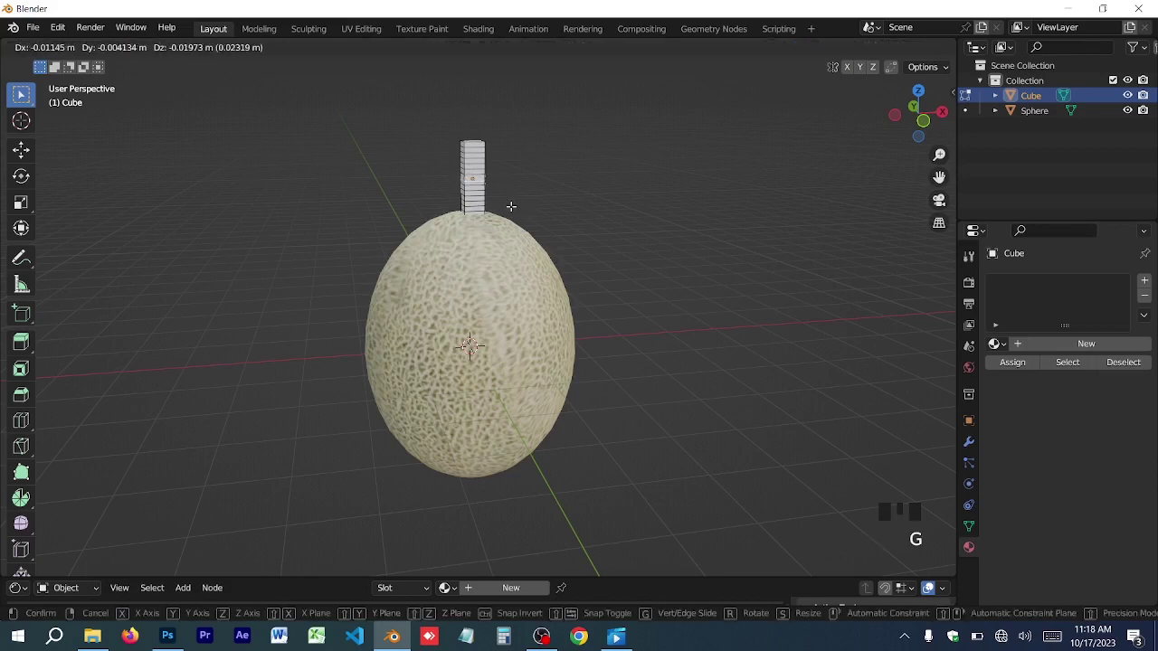
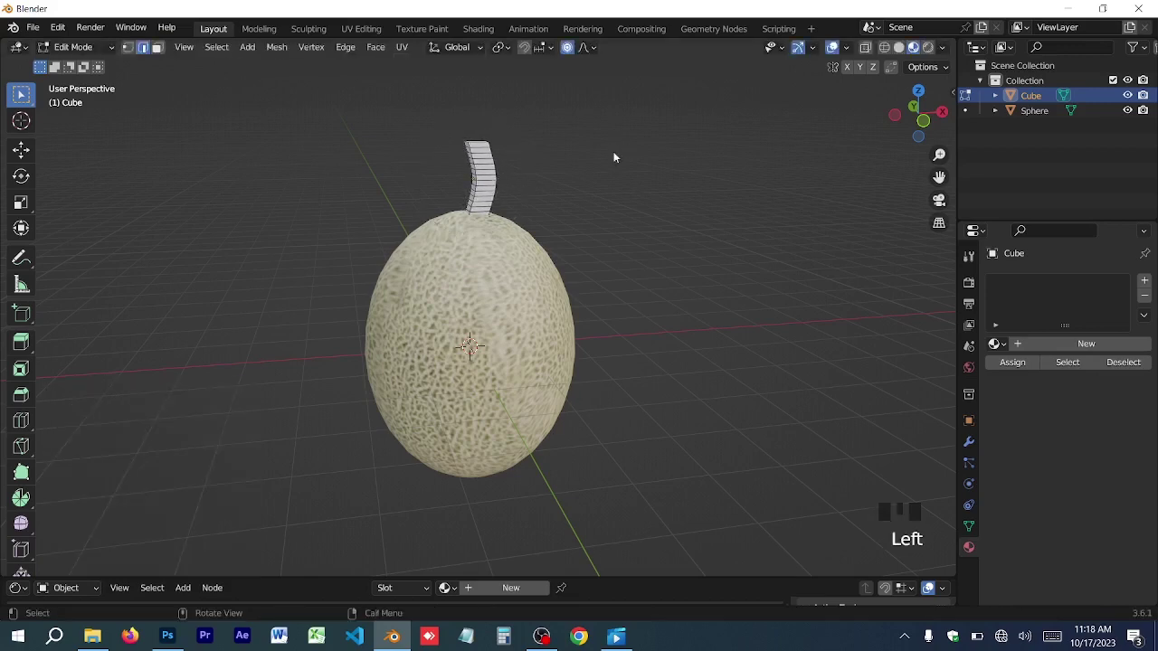
click(576, 161)
Step: Return to Object Mode and subdivide the curved stem once for more segments
click(488, 170)
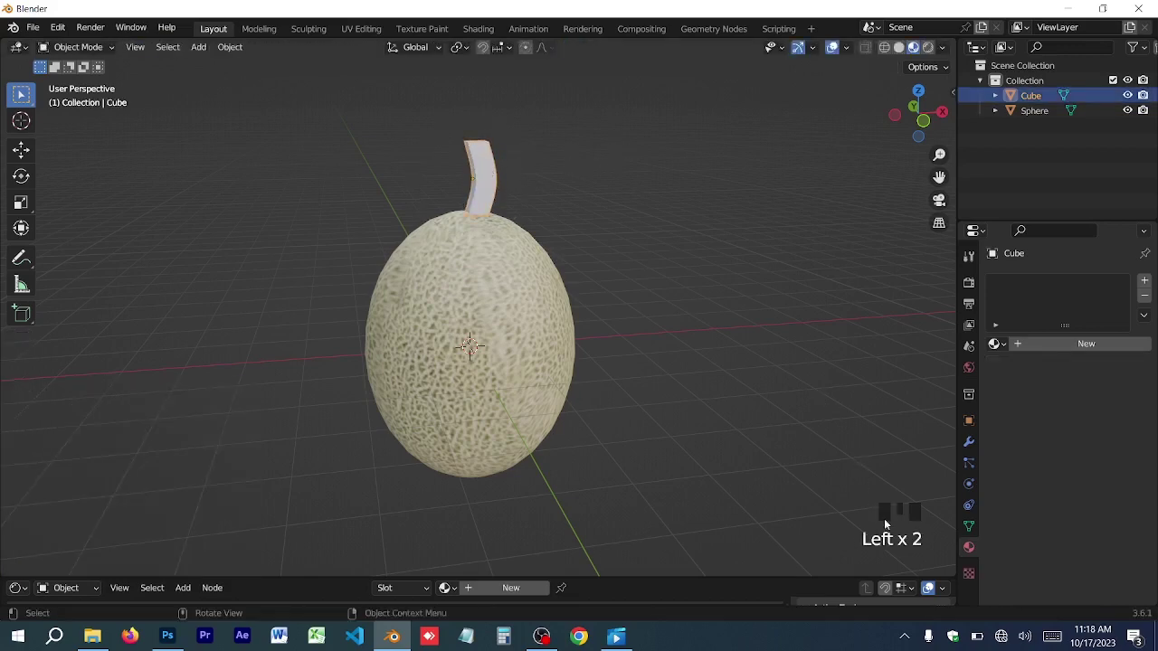
drag(592, 146, 555, 141)
drag(554, 141, 501, 163)
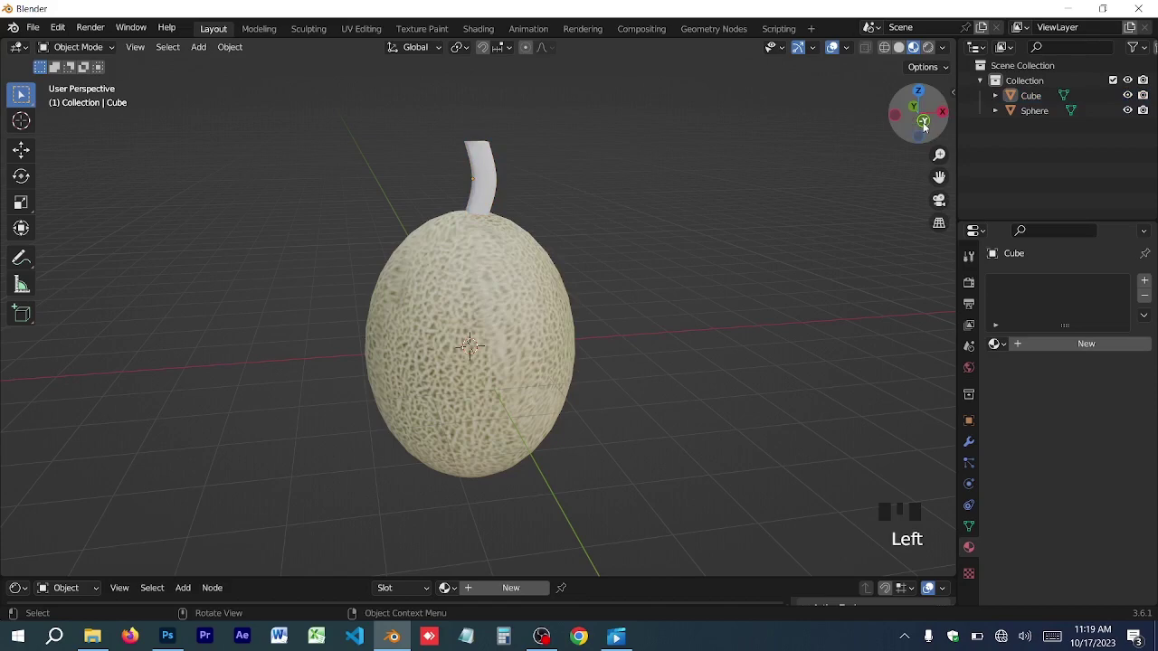
click(941, 176)
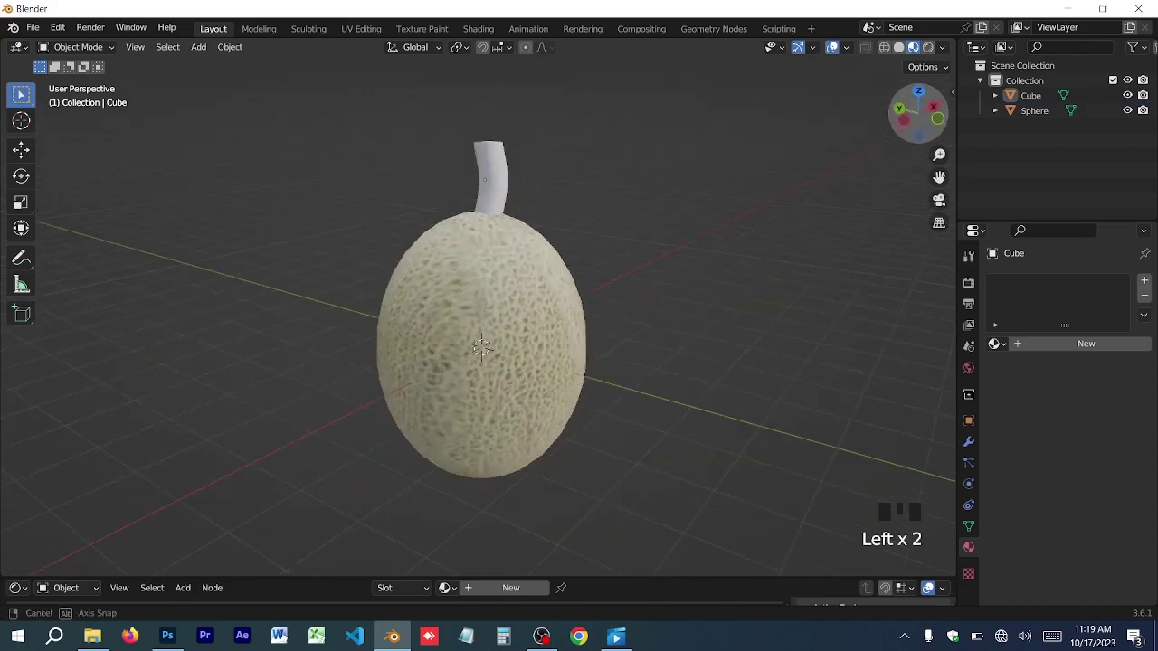
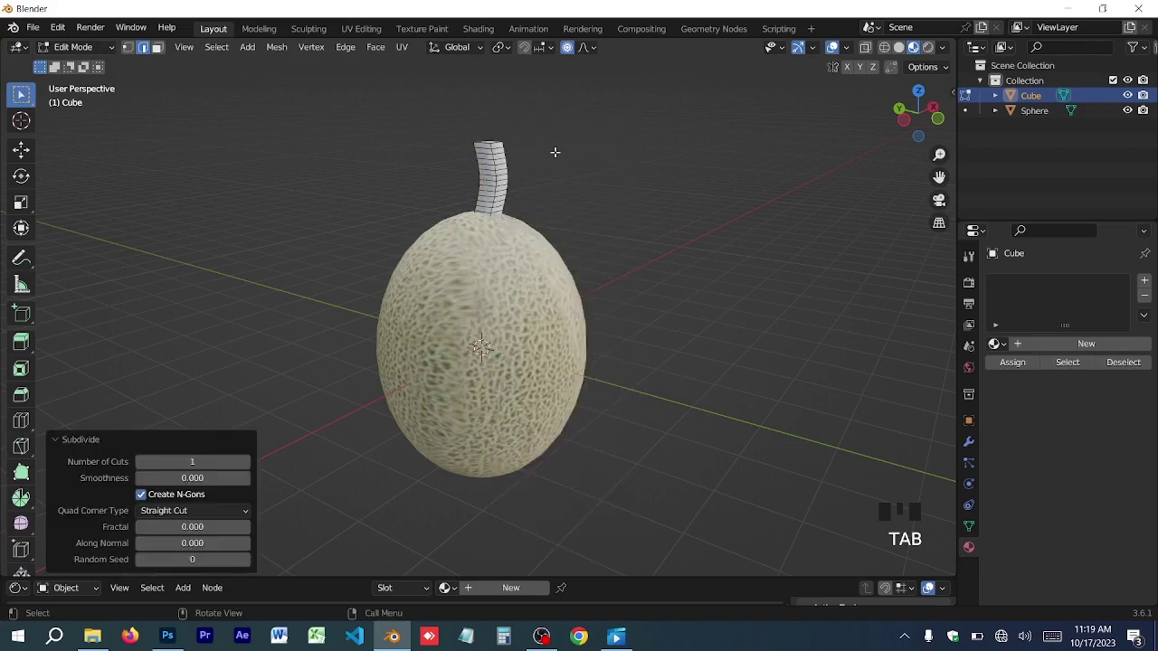
Step: Give the stem a new Material.003 whose Base Color is a new image texture
click(587, 154)
click(516, 171)
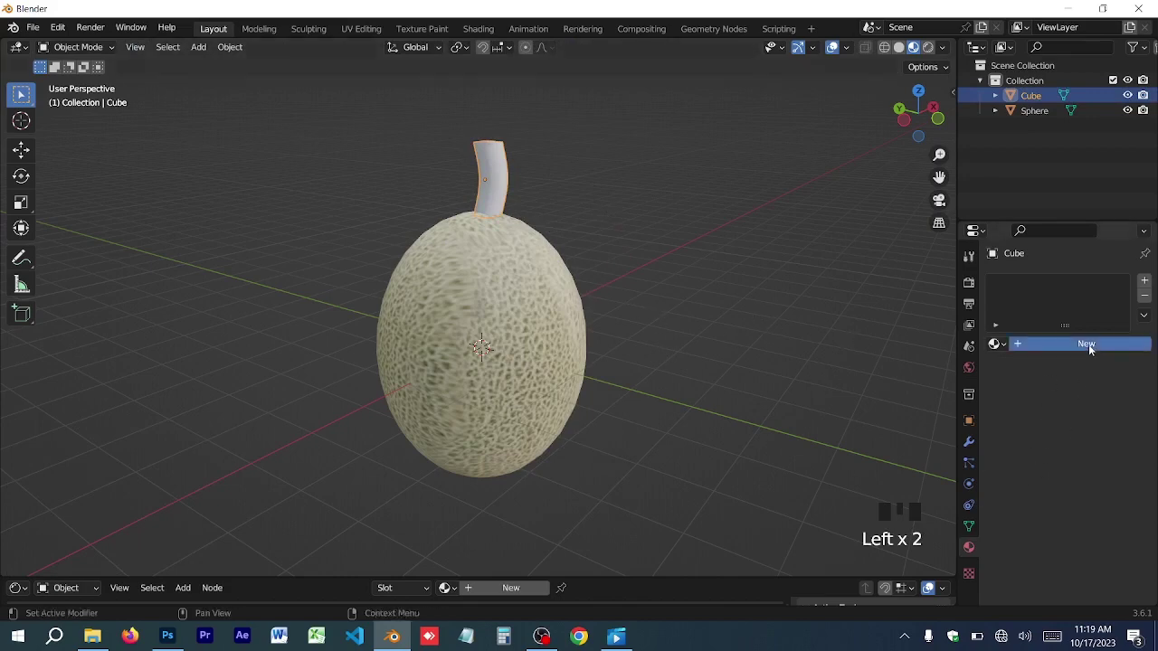
drag(998, 567, 1126, 525)
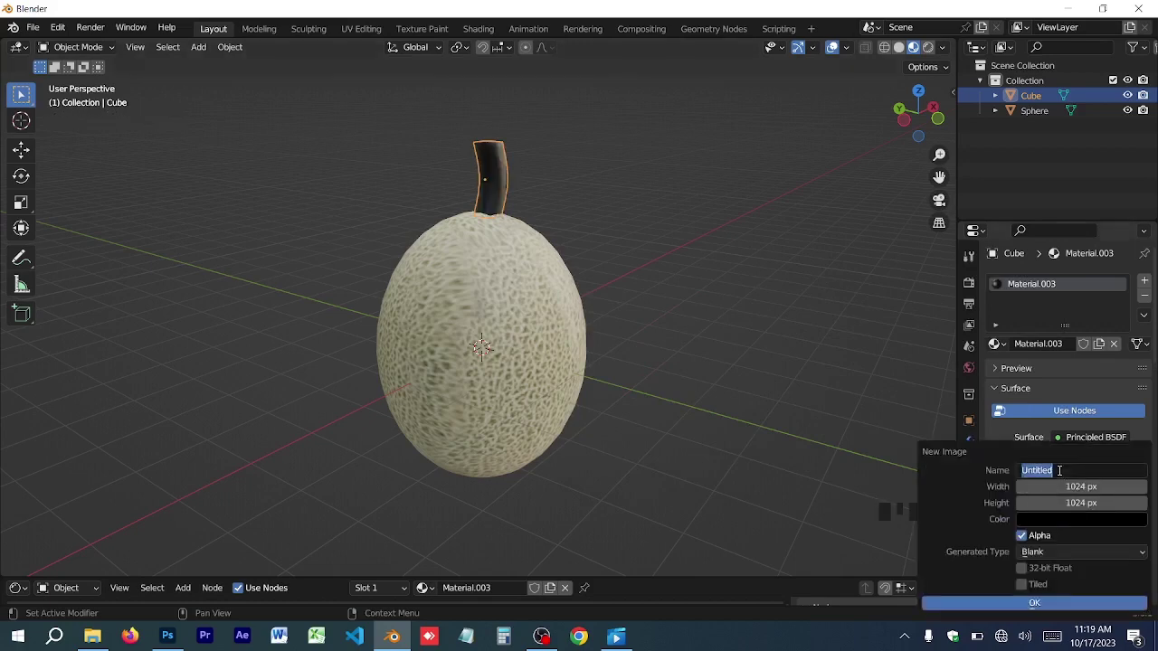
key(g)
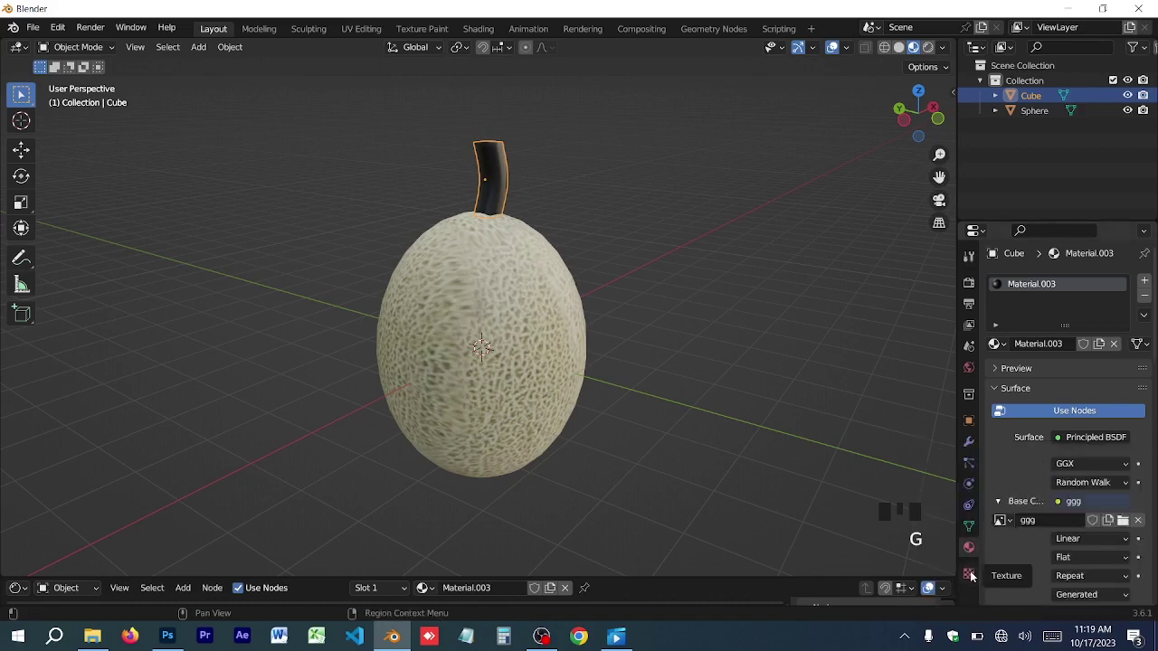
Step: Set the brush texture to Image or Movie and load the melon photo
click(978, 567)
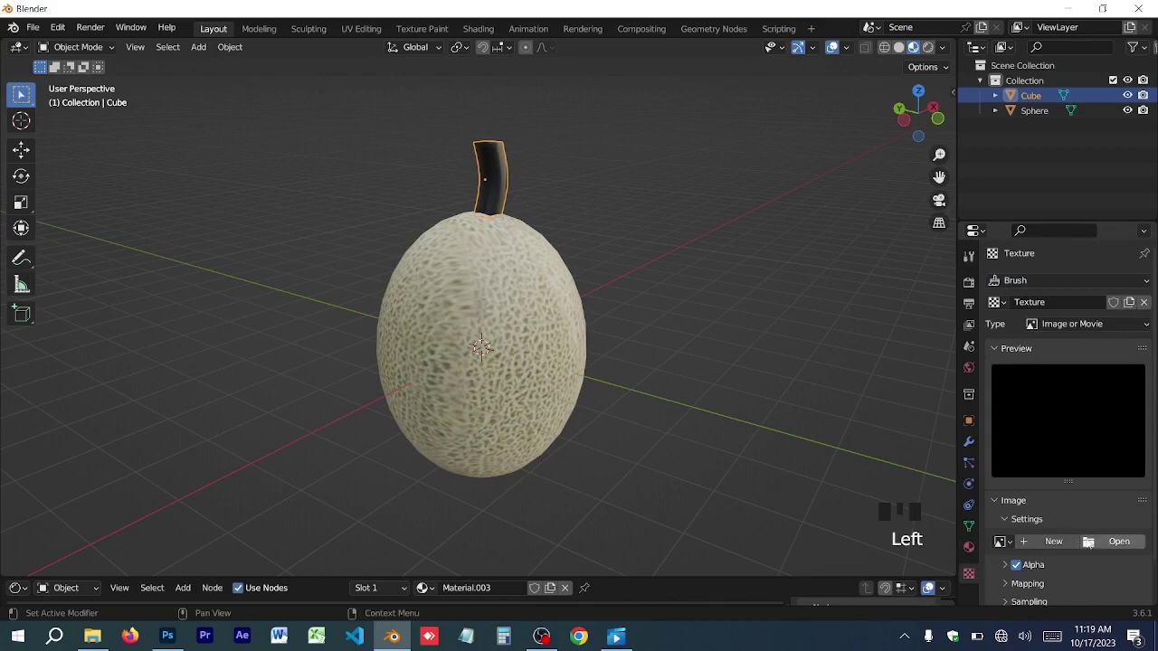
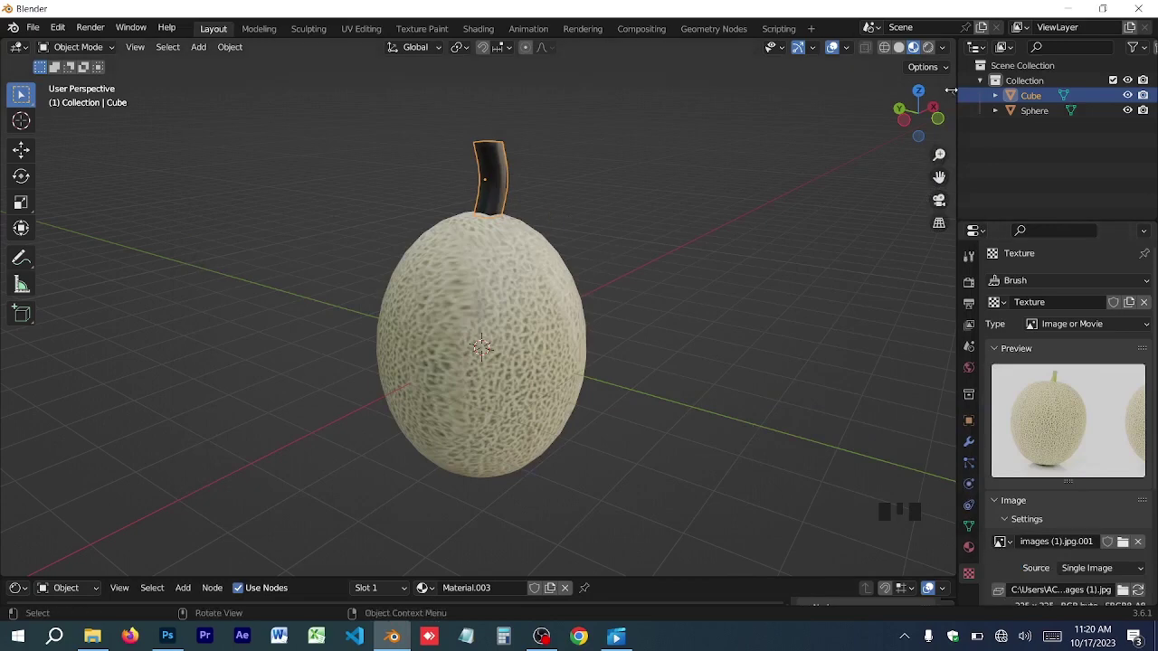
drag(803, 176, 144, 47)
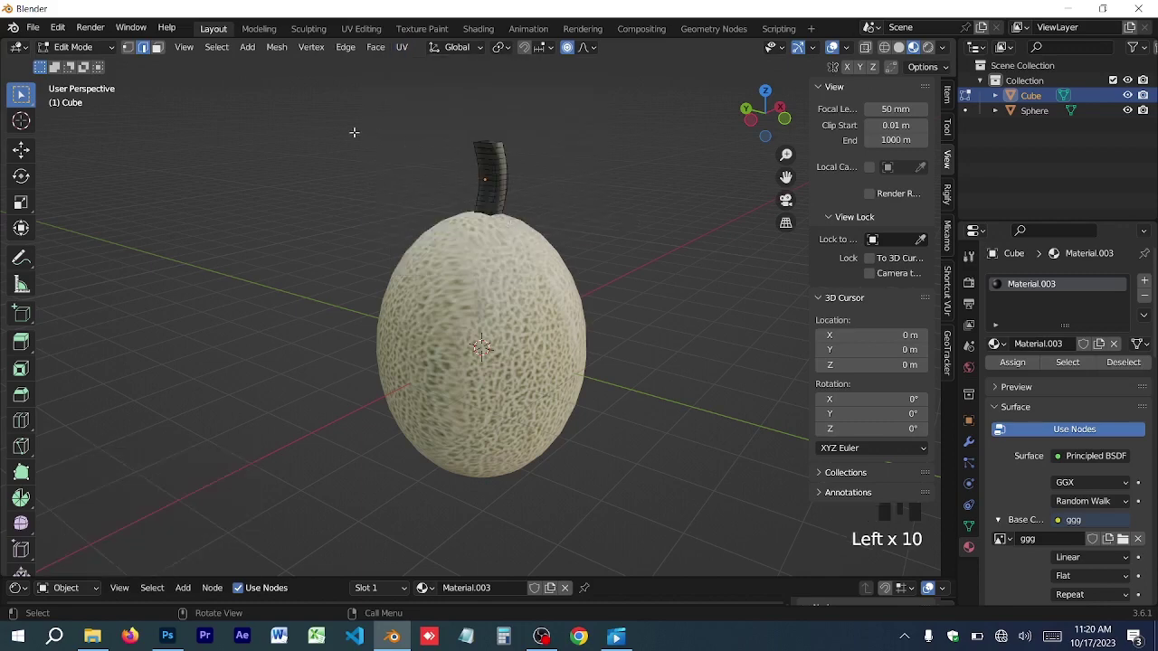
Step: Undo the last edit and begin scaling the shrunken stem down onto the melon
key(Tab)
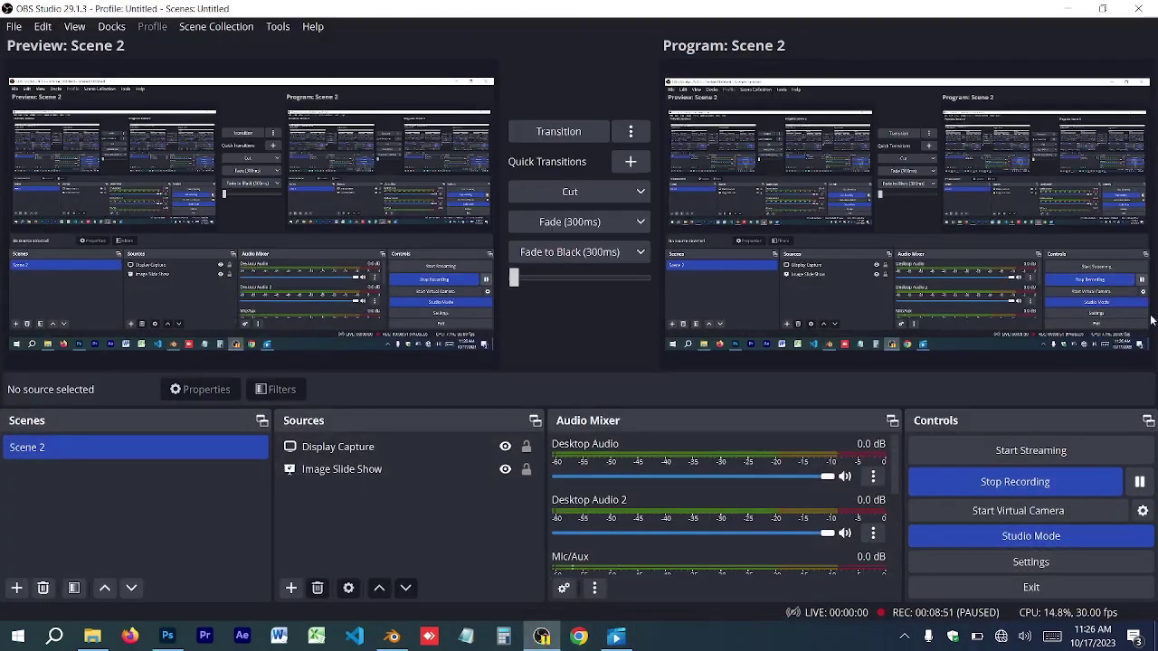
key(ctrl+z)
key(s)
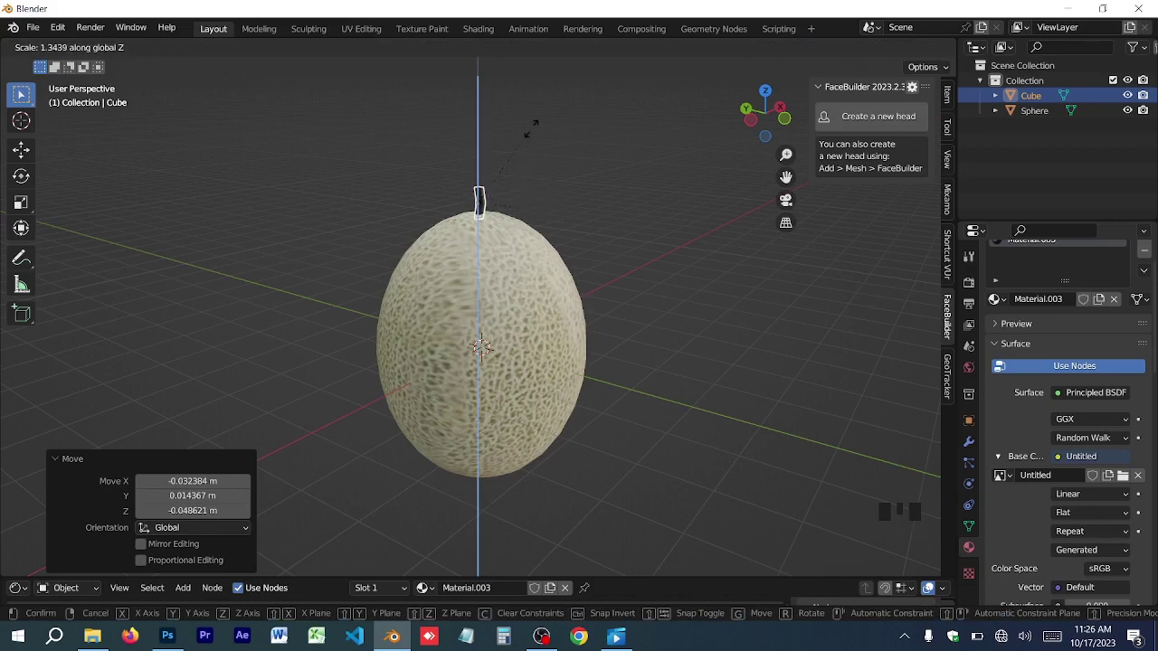
Step: Stretch the small stem taller along its height so it stands as a short stalk
drag(553, 156, 546, 177)
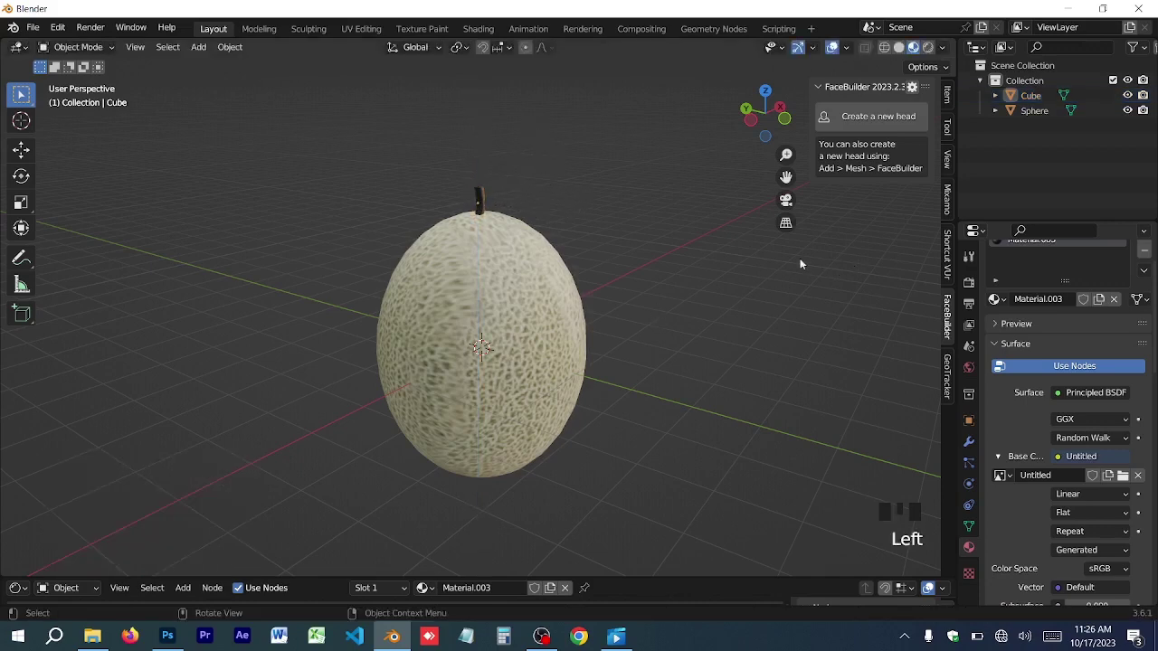
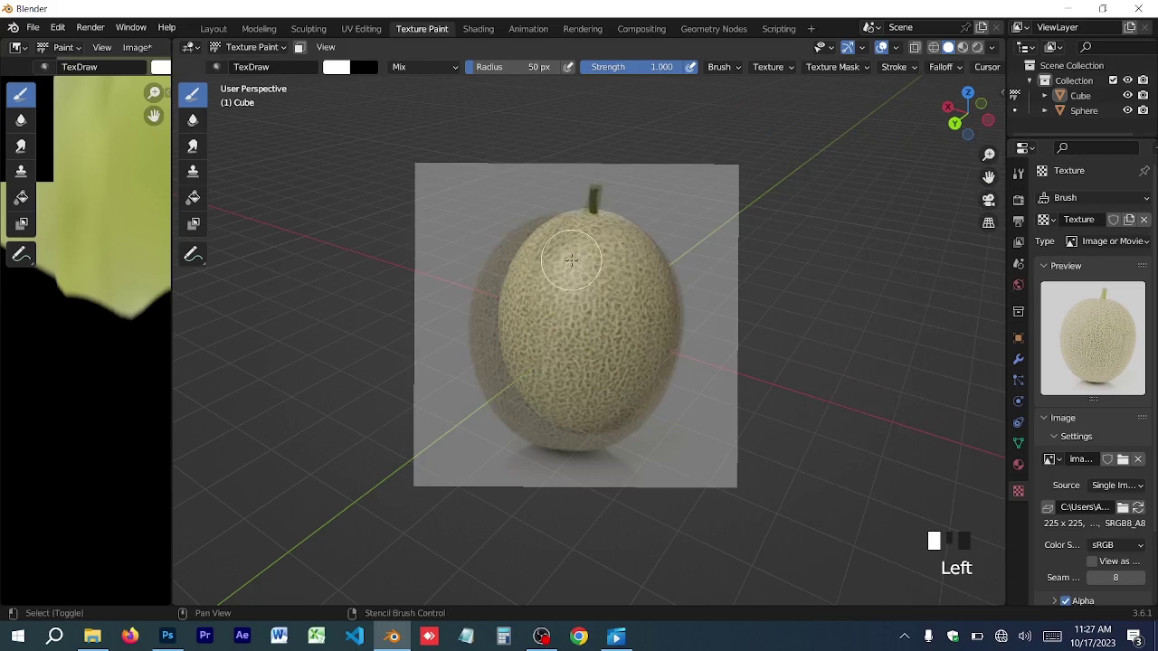
Step: Align the melon photo stencil over the stem and paint its green stalk colour onto the stem texture
right_click(989, 177)
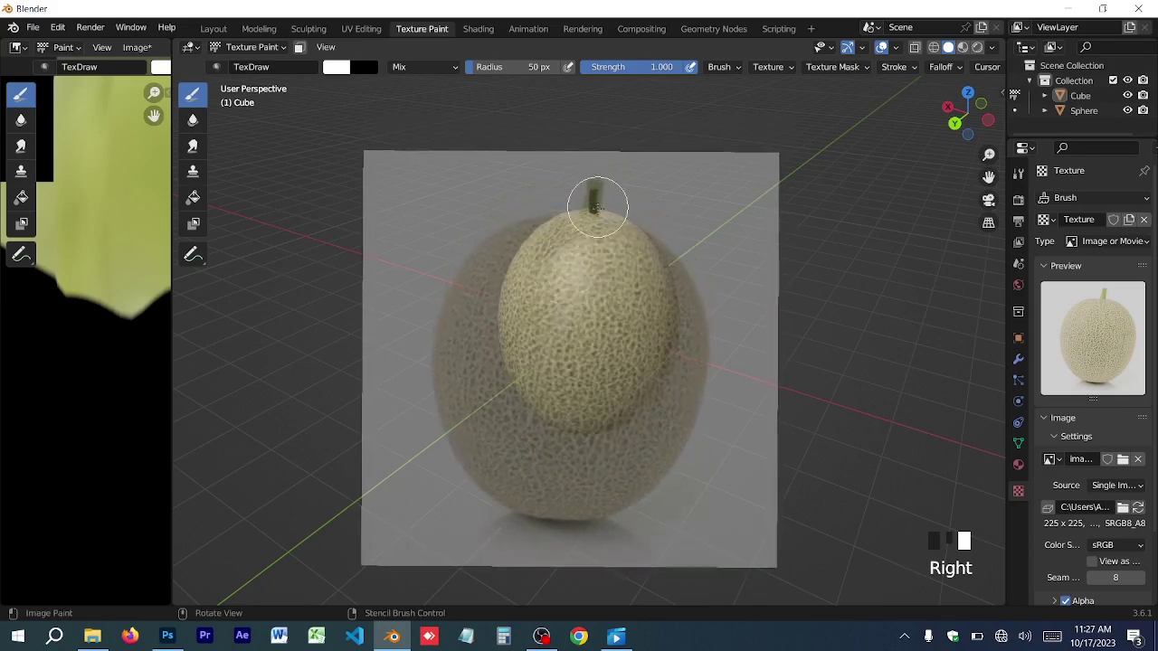
drag(990, 176, 989, 176)
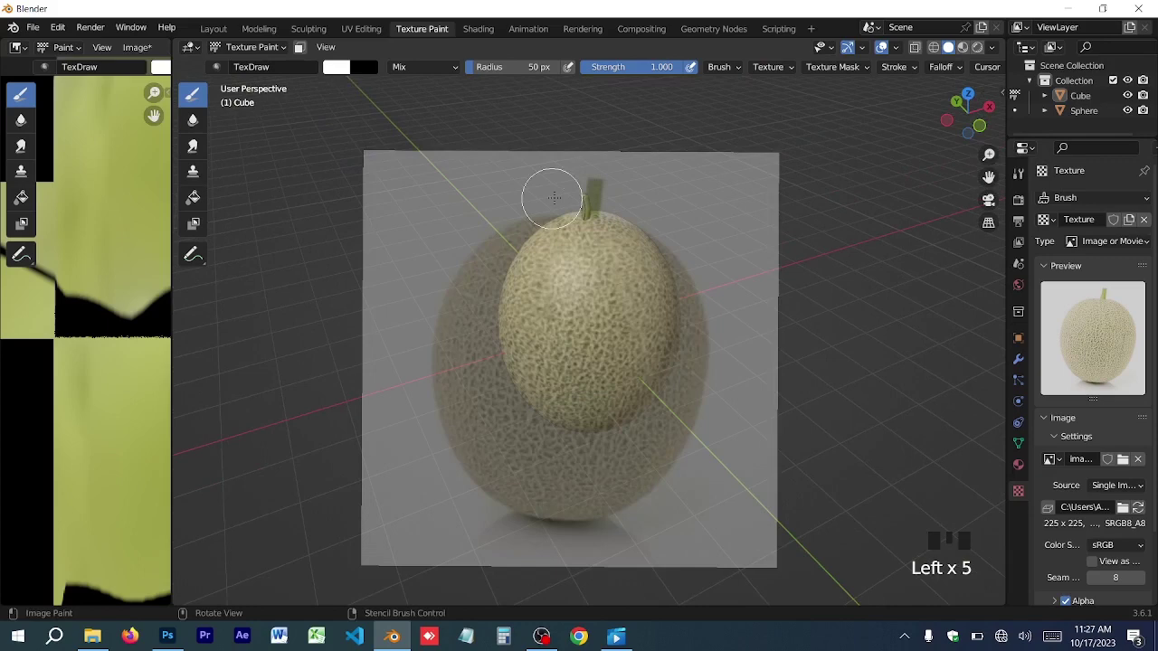
right_click(990, 177)
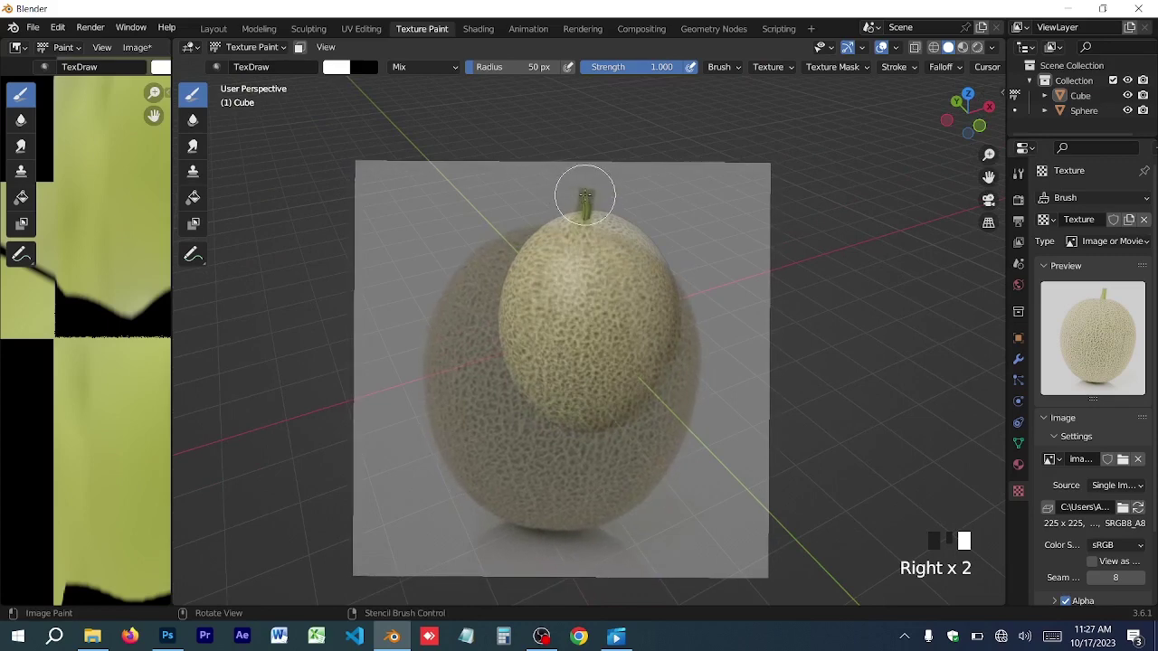
drag(990, 176, 990, 176)
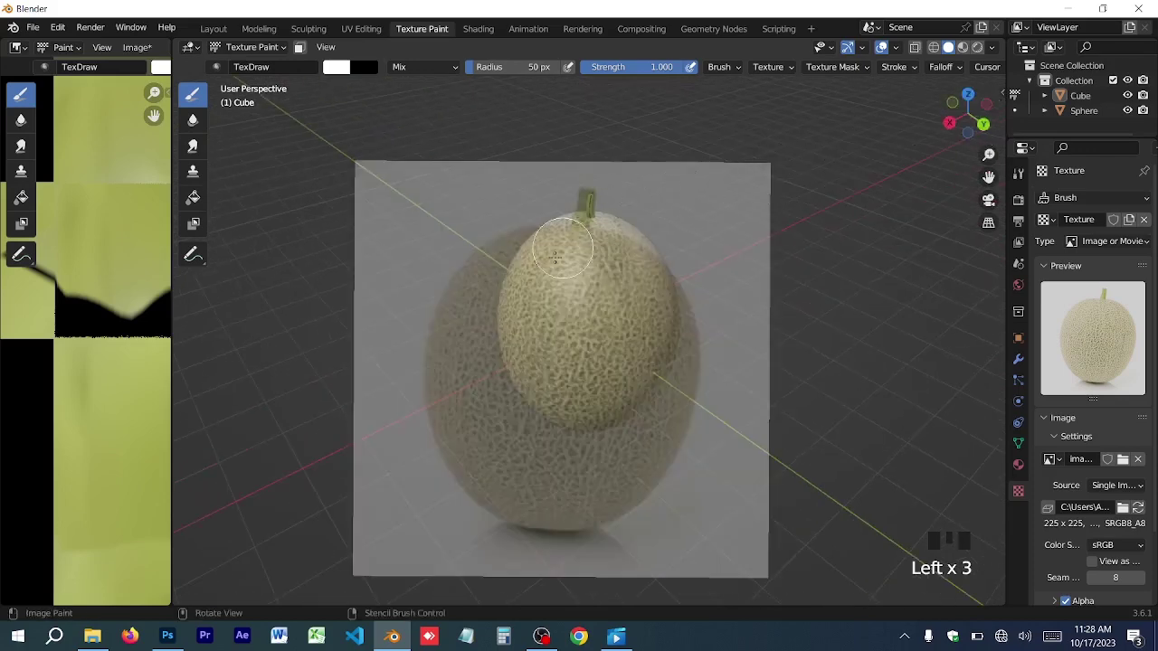
right_click(990, 176)
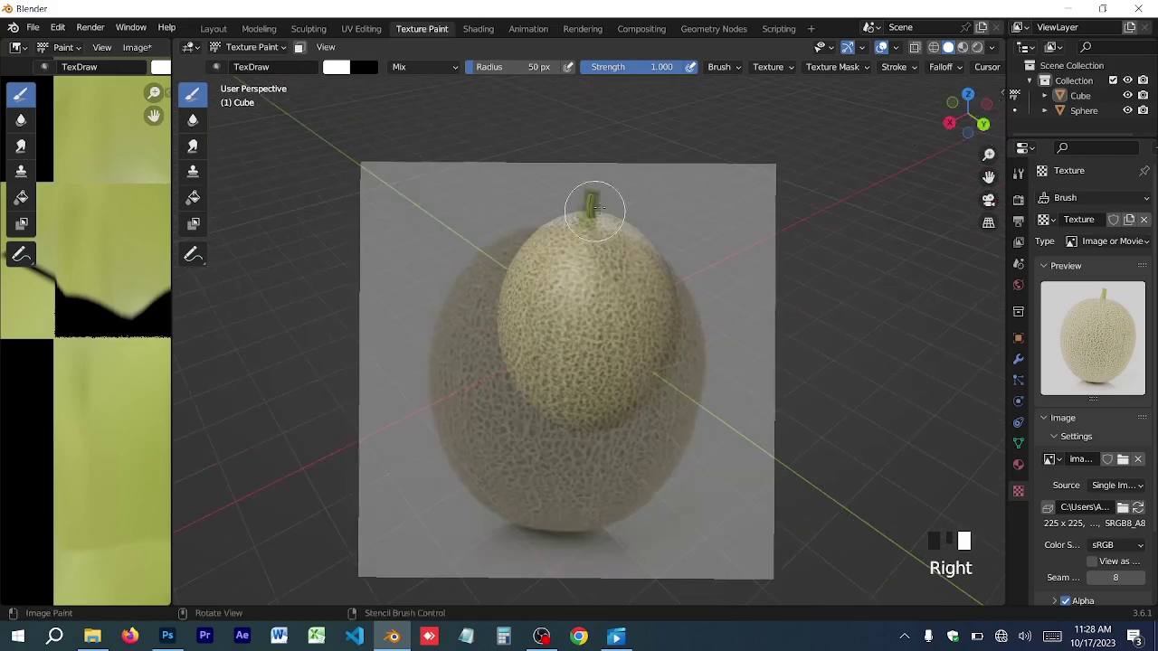
click(989, 177)
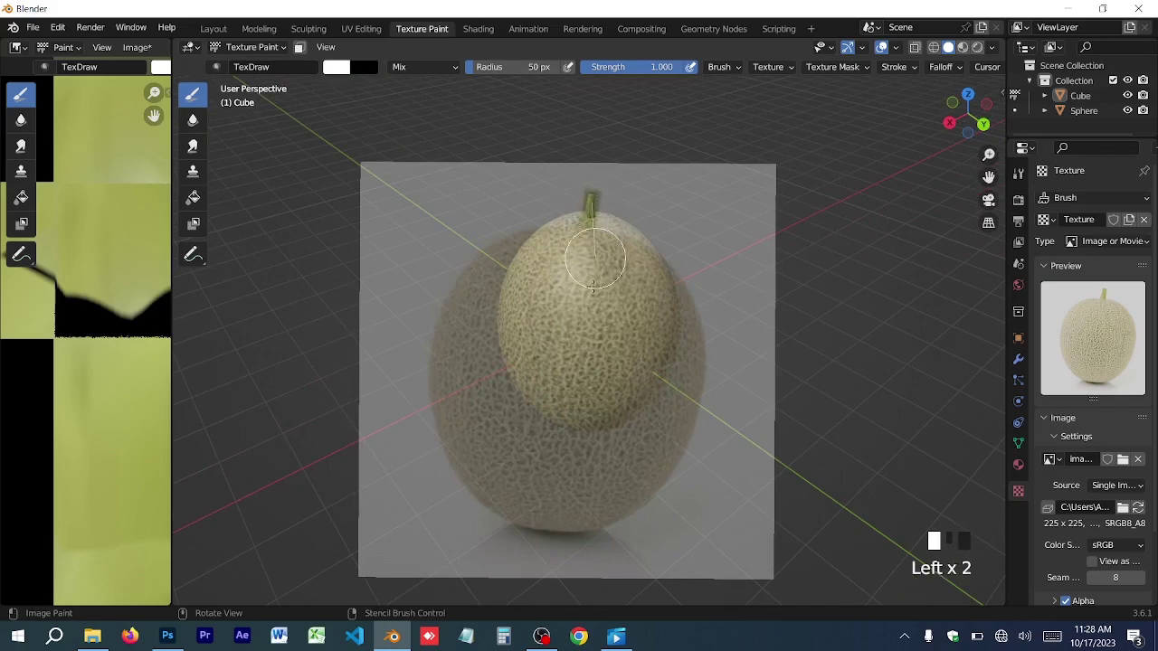